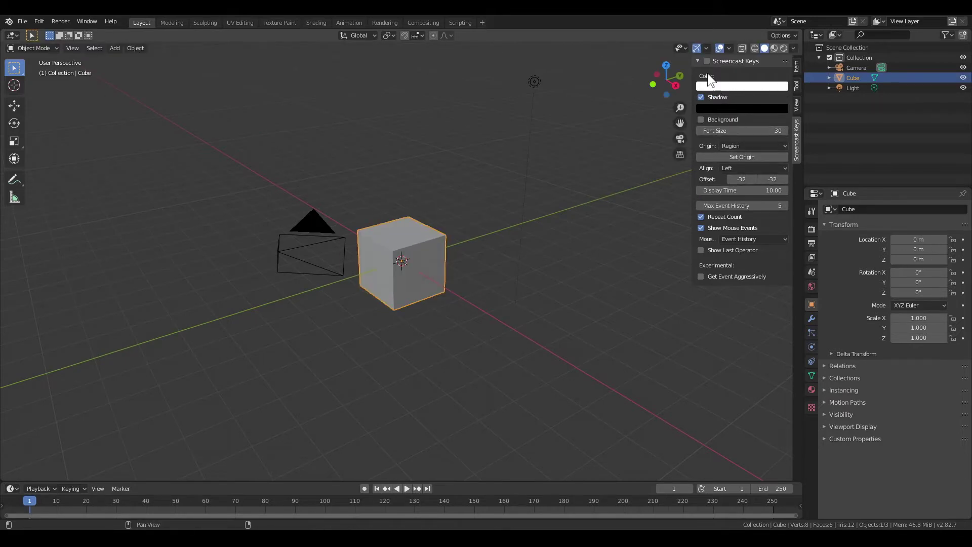
# Step: Select every default object and delete the cube, camera and light, leaving an empty scene
pyautogui.click(798, 71)
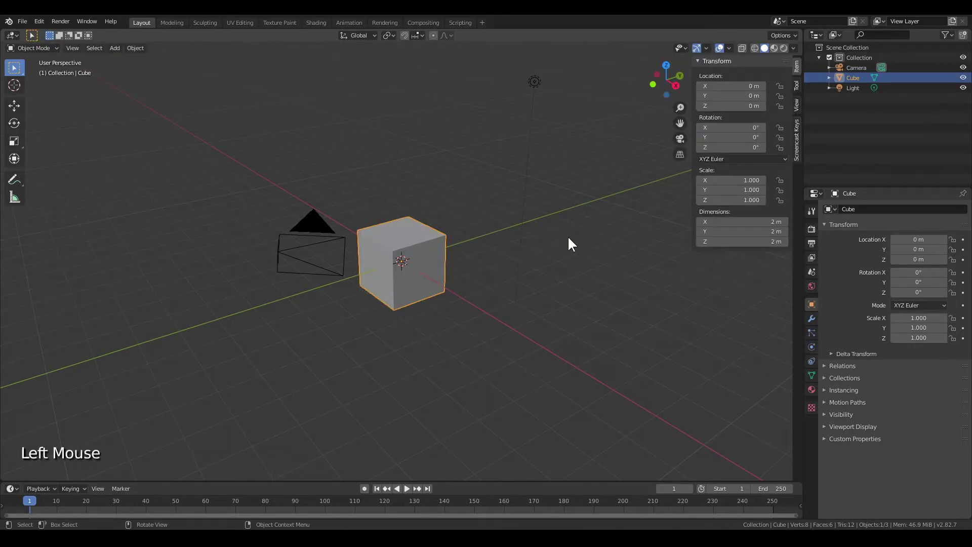
pyautogui.middleClick(556, 241)
pyautogui.press('n')
pyautogui.press('a')
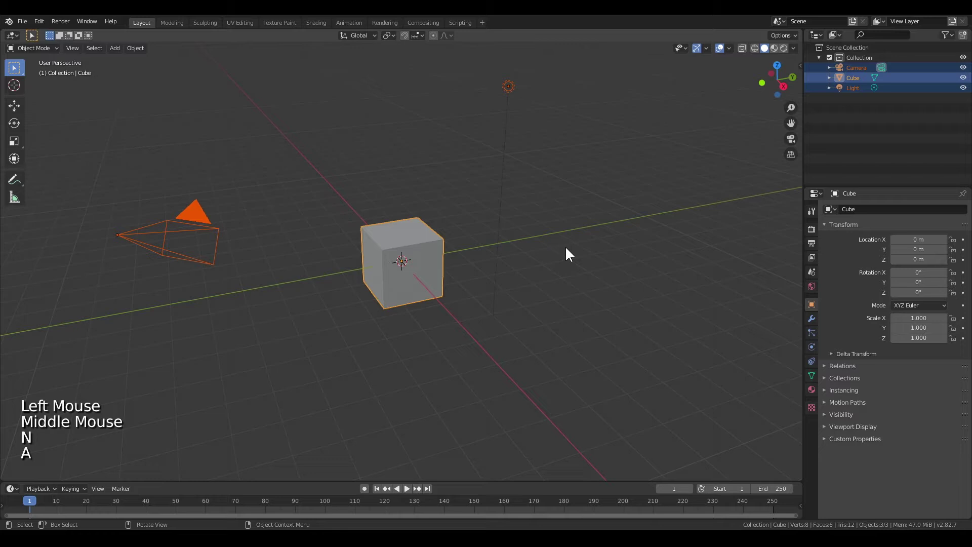
pyautogui.press('Delete')
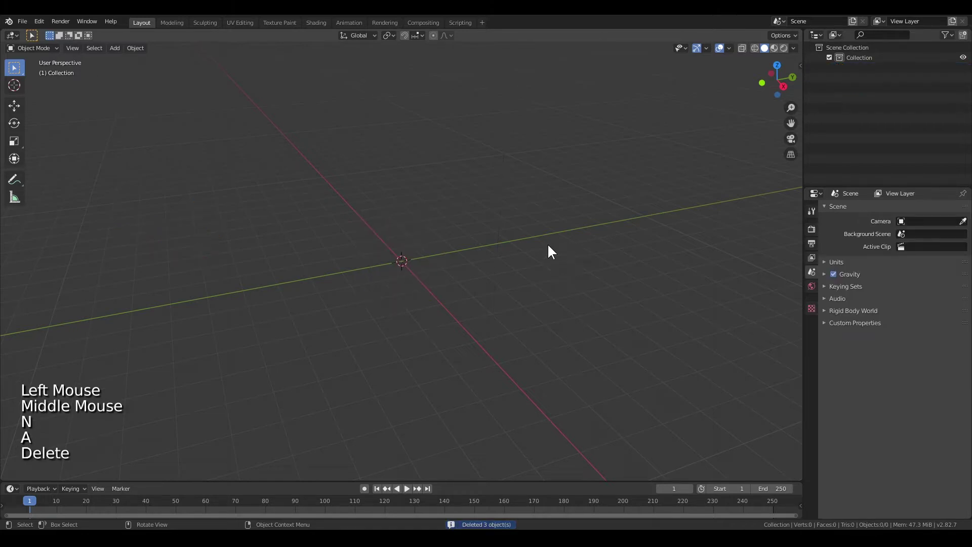
# Step: Import the Chevrolet Camaro FBX file and inspect the twelve-part car model
pyautogui.middleClick(417, 218)
pyautogui.click(25, 23)
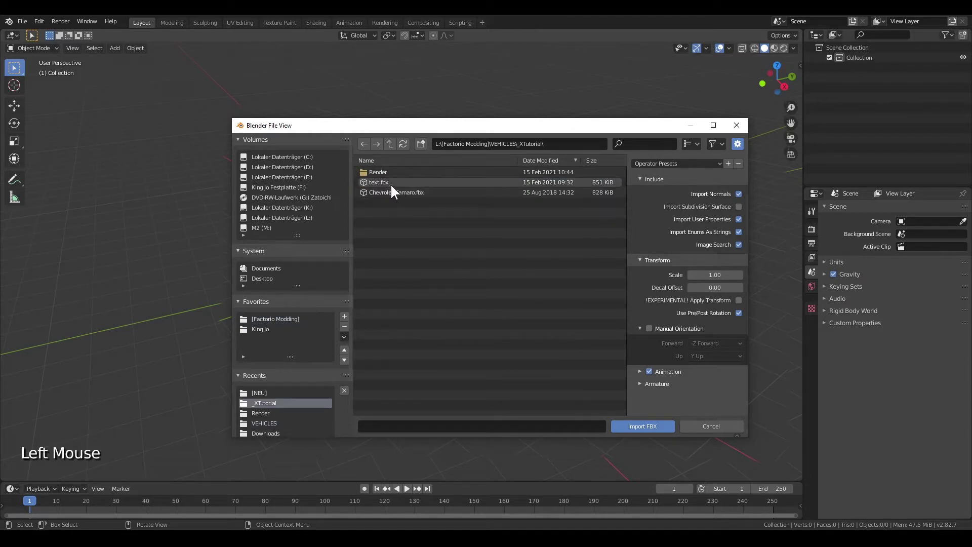
pyautogui.press('l')
pyautogui.middleClick(433, 262)
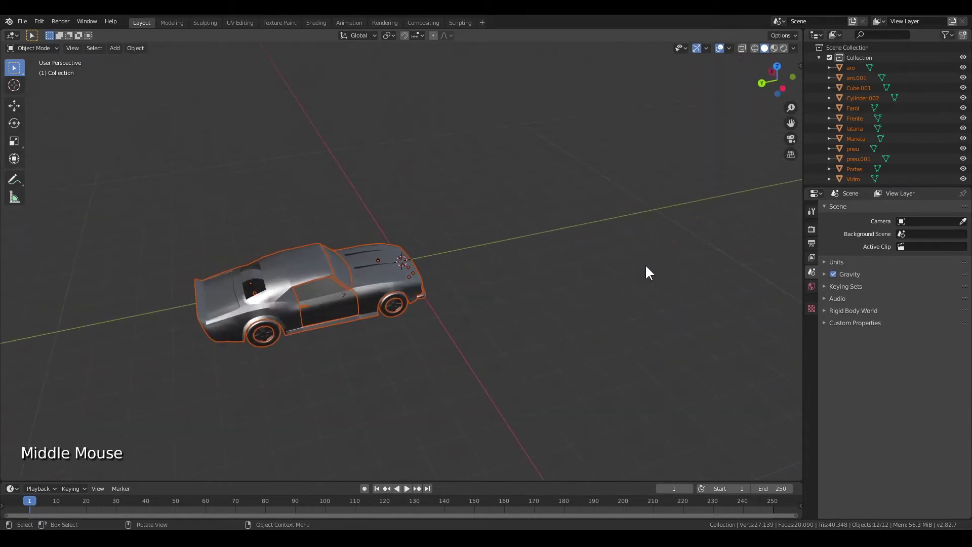
pyautogui.middleClick(359, 268)
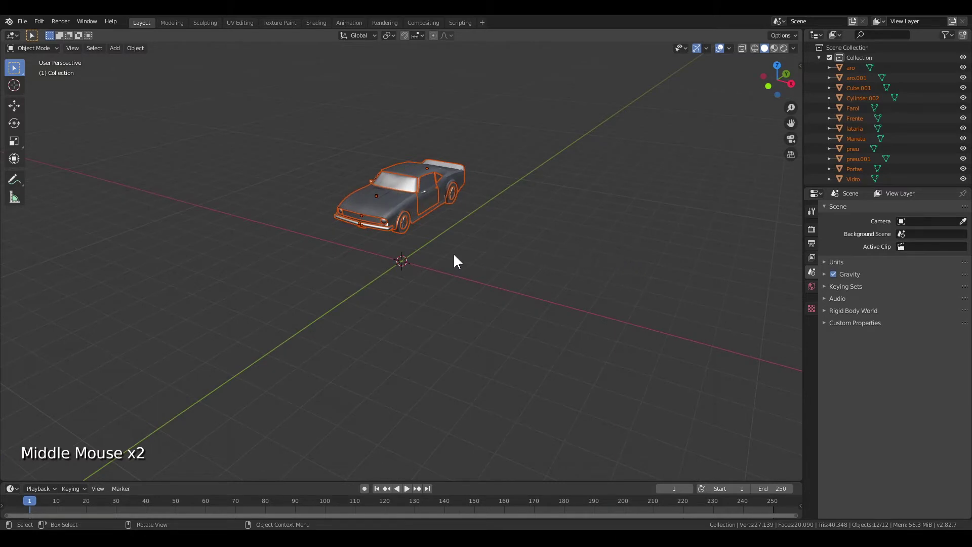
# Step: From front view, move the car along X so it is centered on the origin
pyautogui.press('KP_1')
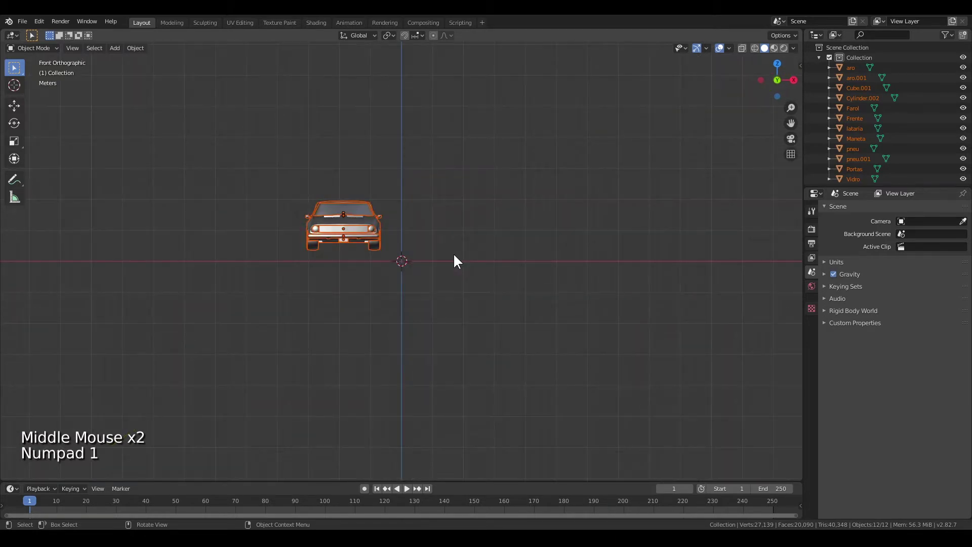
pyautogui.scroll(3)
pyautogui.middleClick(346, 231)
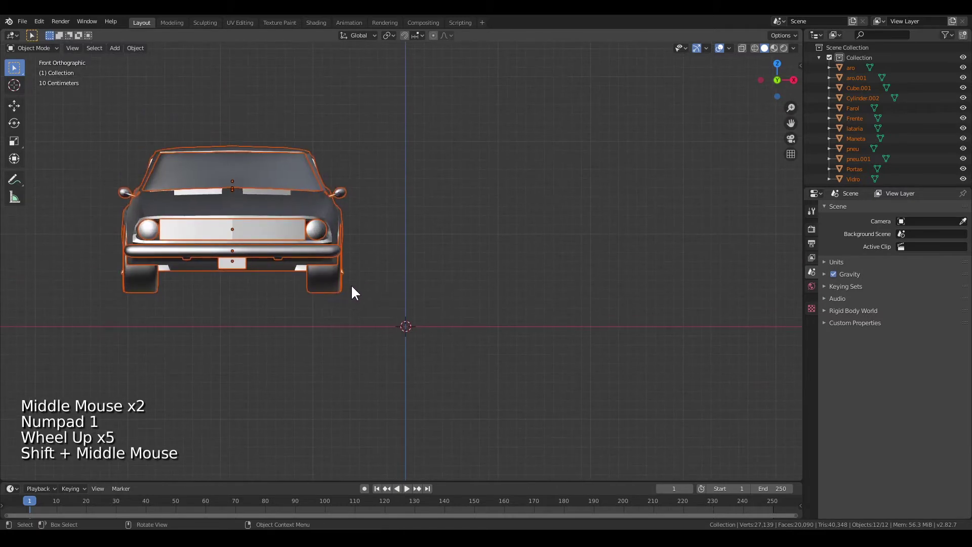
pyautogui.press('g')
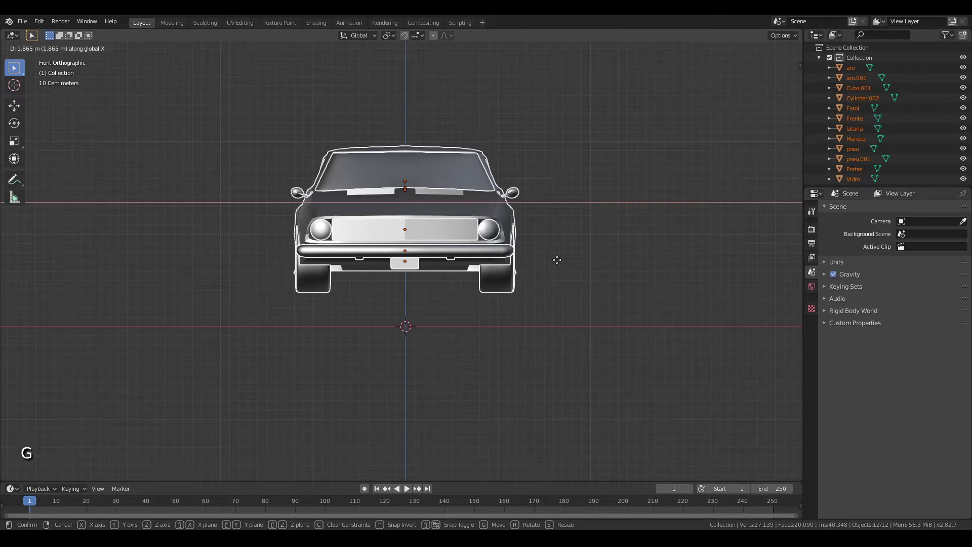
pyautogui.scroll(3)
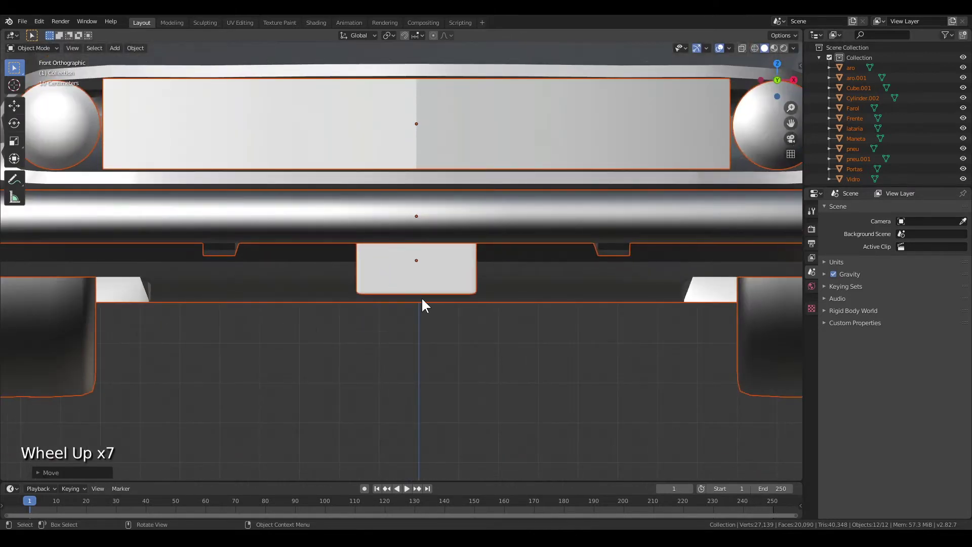
pyautogui.press('g')
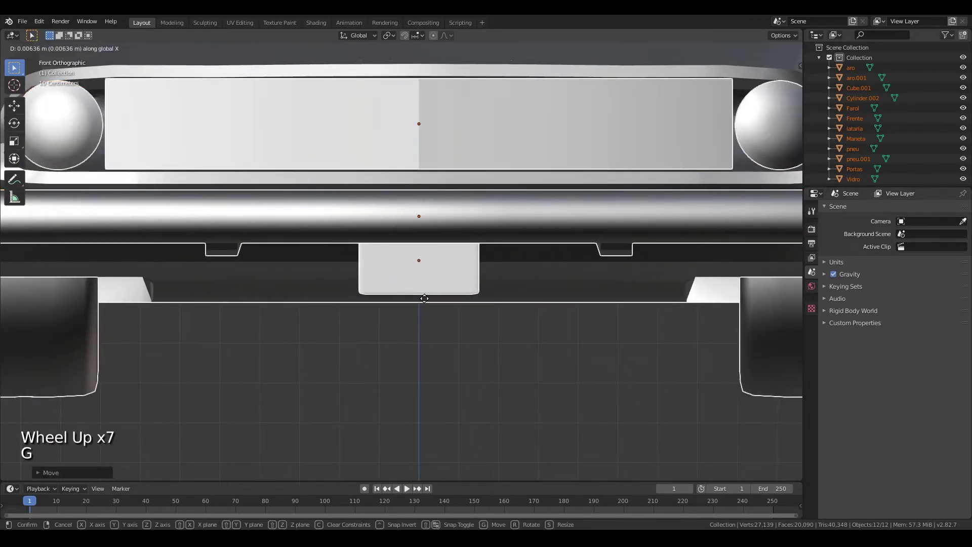
pyautogui.scroll(-3)
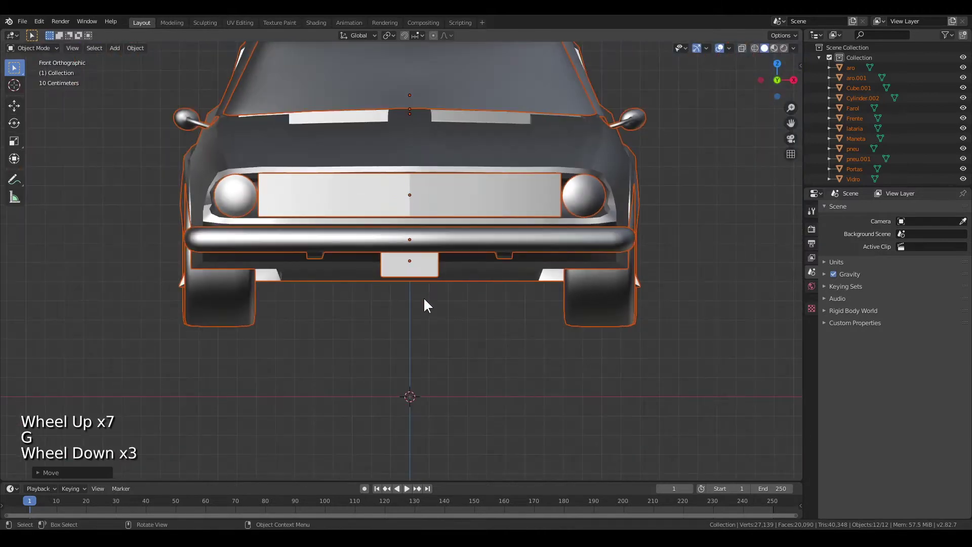
# Step: Lower the car along Z until its tyres rest exactly on the ground line
pyautogui.press('g')
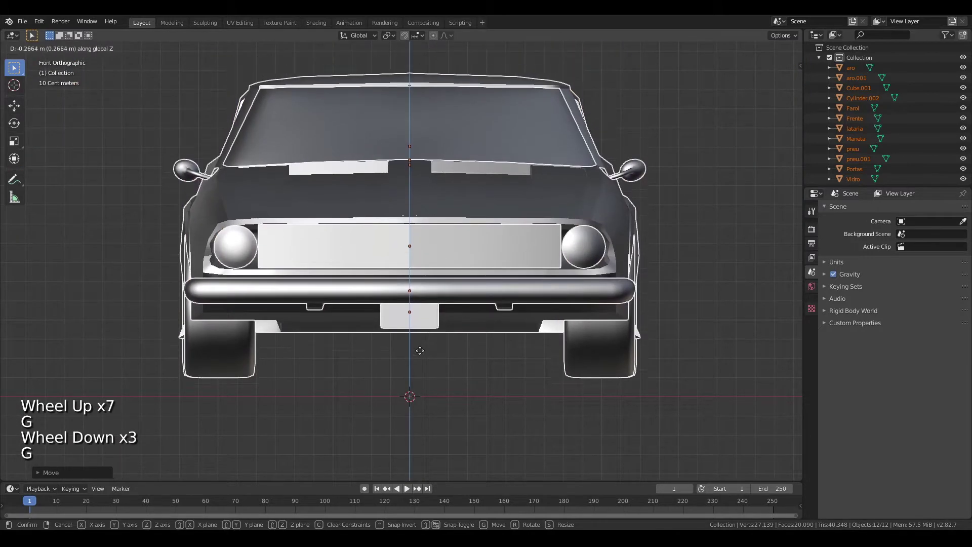
pyautogui.middleClick(277, 412)
pyautogui.scroll(3)
pyautogui.middleClick(428, 369)
pyautogui.press('g')
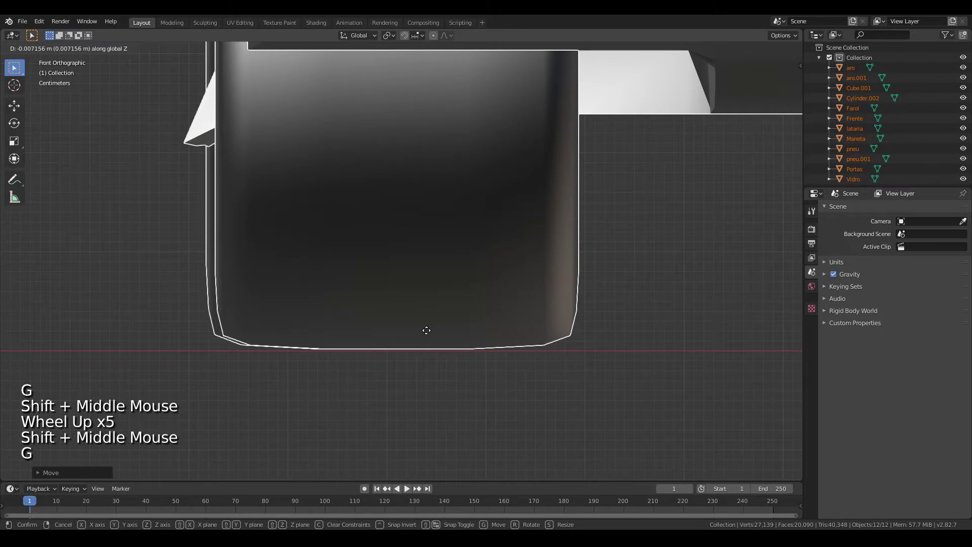
pyautogui.scroll(-3)
pyautogui.middleClick(614, 289)
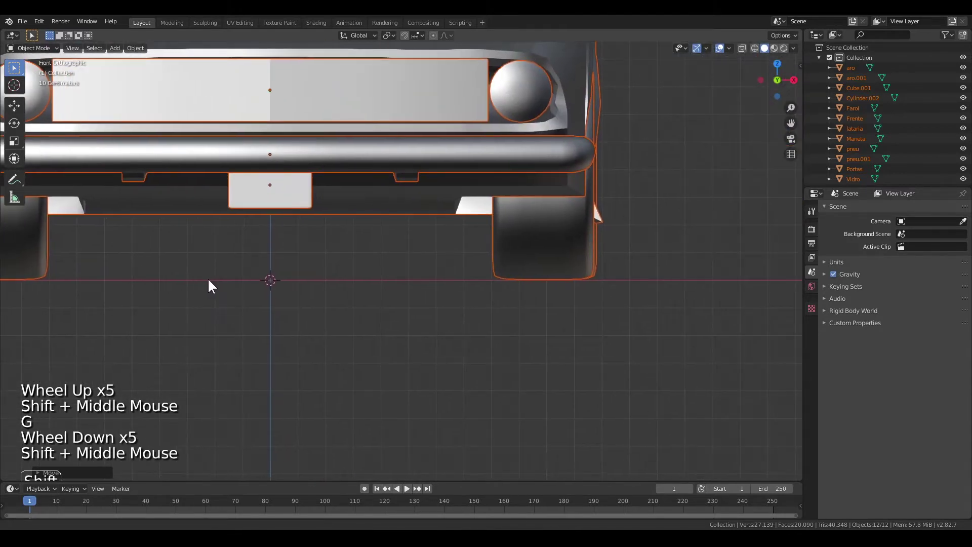
# Step: From side view, move the car along Y to center it front-to-back over the origin
pyautogui.press('KP_3')
pyautogui.press('s')
pyautogui.scroll(-3)
pyautogui.press('g')
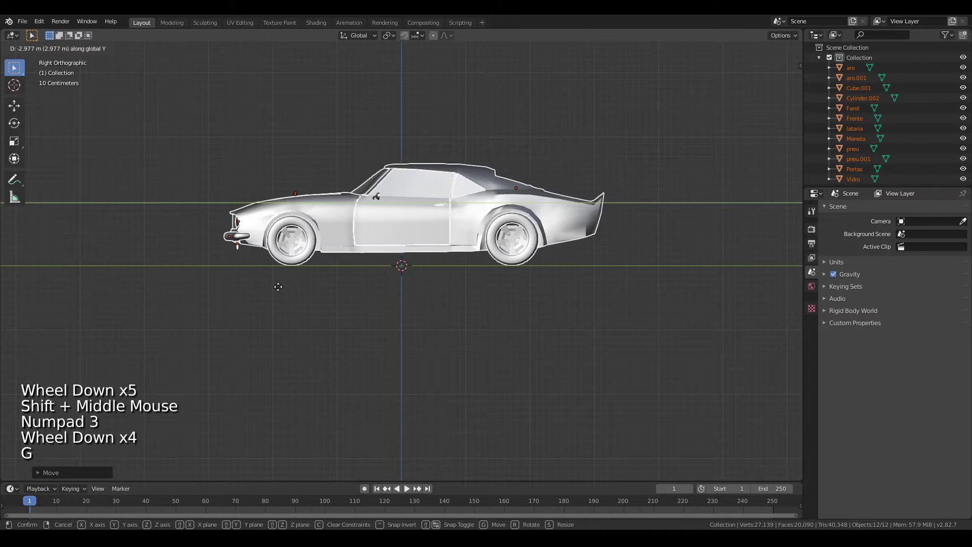
pyautogui.scroll(3)
pyautogui.middleClick(401, 224)
pyautogui.scroll(3)
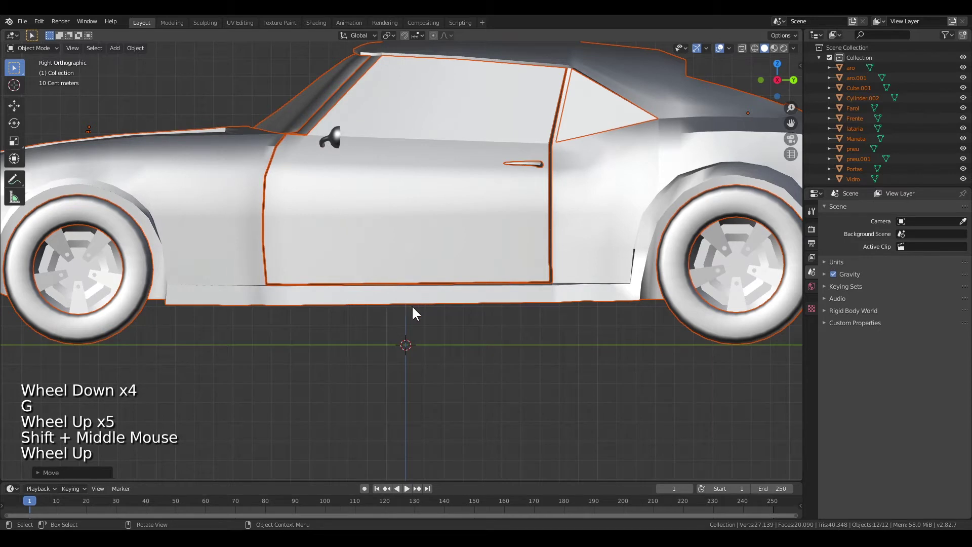
# Step: Add a guide cube stretched along the car's length to check centering, then delete it
pyautogui.click(450, 374)
pyautogui.press('F3')
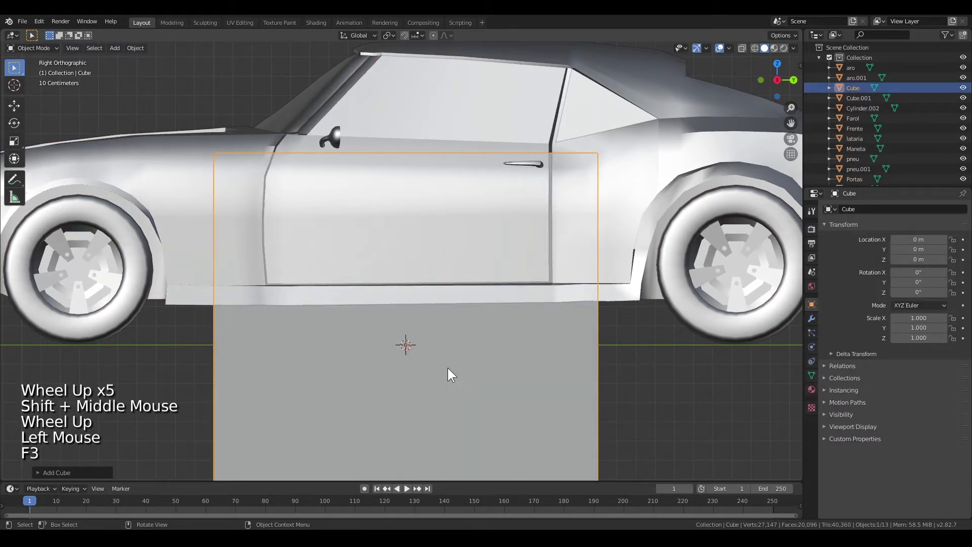
pyautogui.press('s')
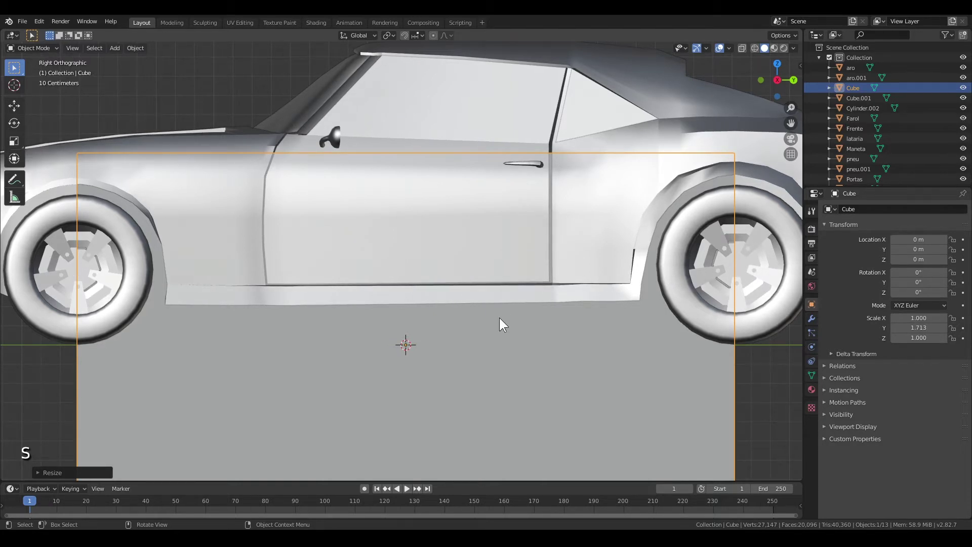
pyautogui.press('Delete')
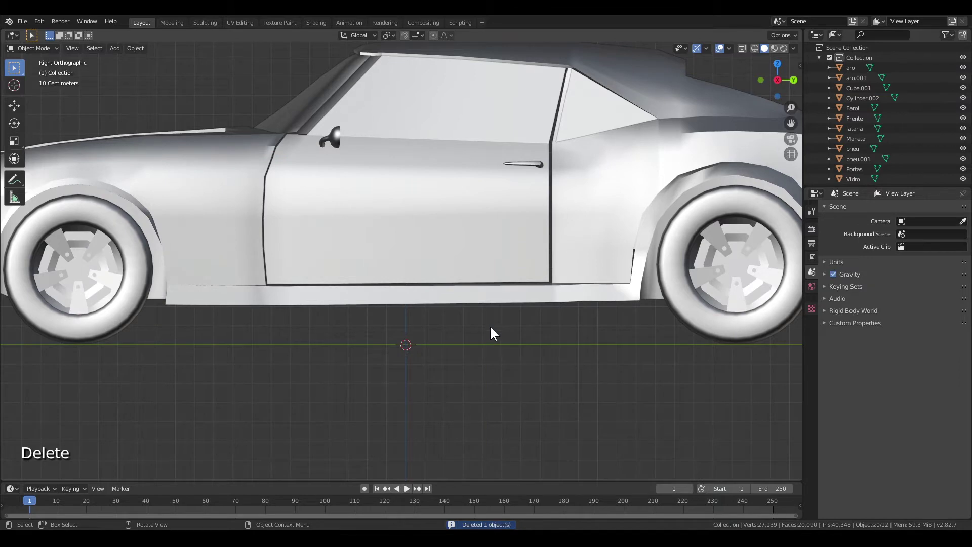
pyautogui.scroll(-3)
pyautogui.middleClick(407, 298)
pyautogui.scroll(-3)
# Step: Switch the render engine to Cycles with GPU Compute as the device
pyautogui.middleClick(407, 303)
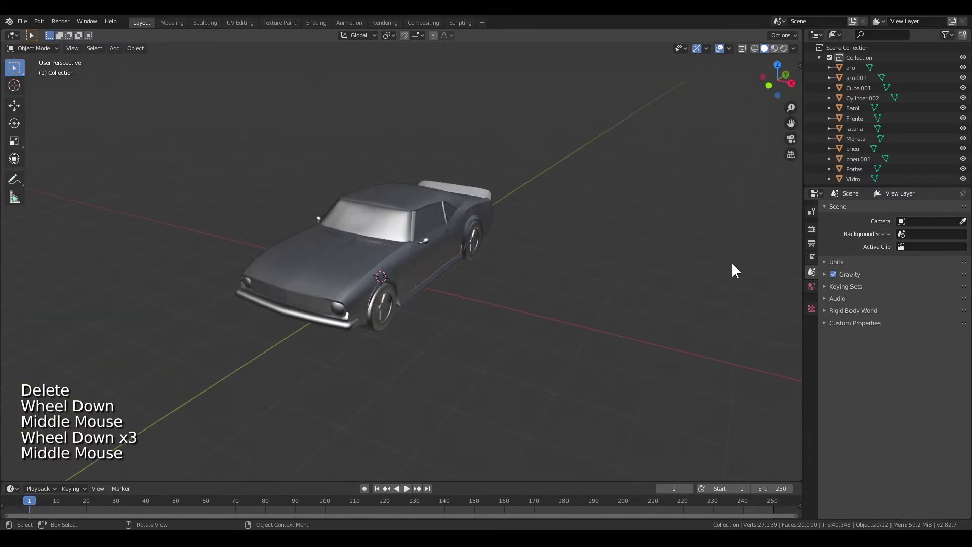
pyautogui.click(811, 234)
pyautogui.click(919, 211)
pyautogui.click(920, 236)
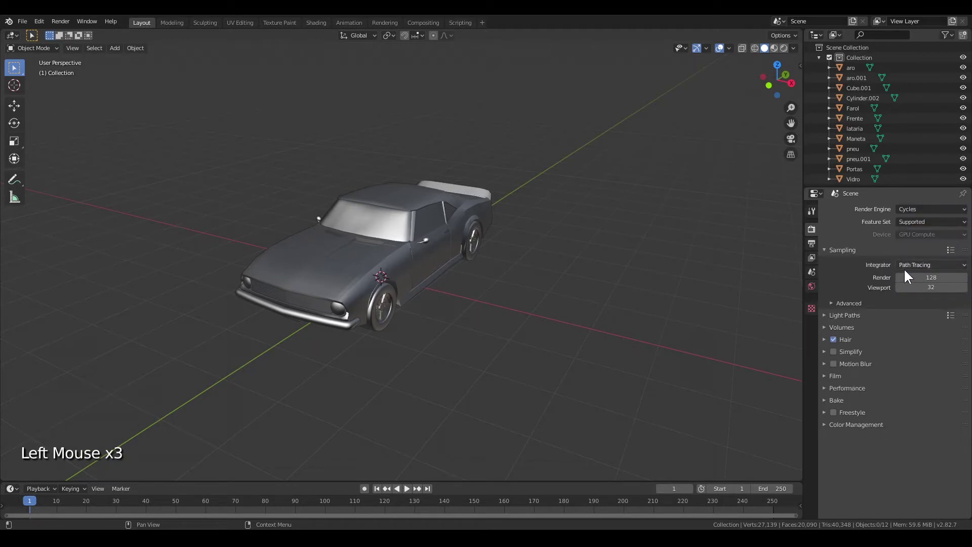
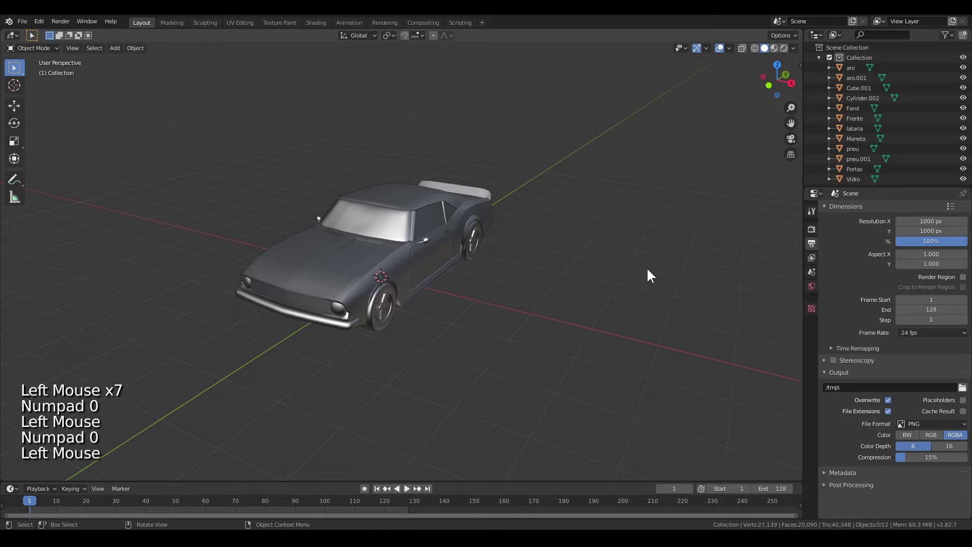
# Step: Direct render output to the L:\[Factorio Modding]\VEHICLES_XTutorial\ folder
pyautogui.click(963, 391)
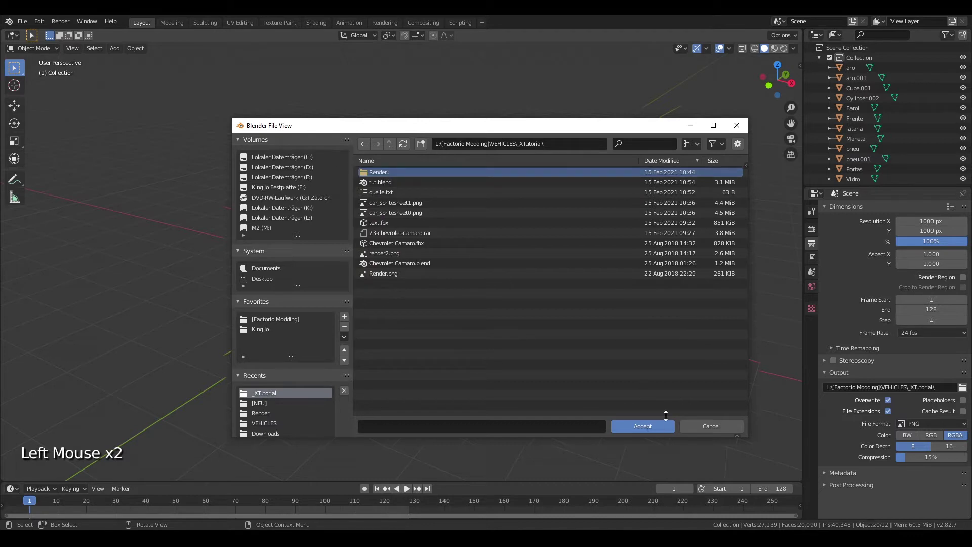
pyautogui.middleClick(470, 294)
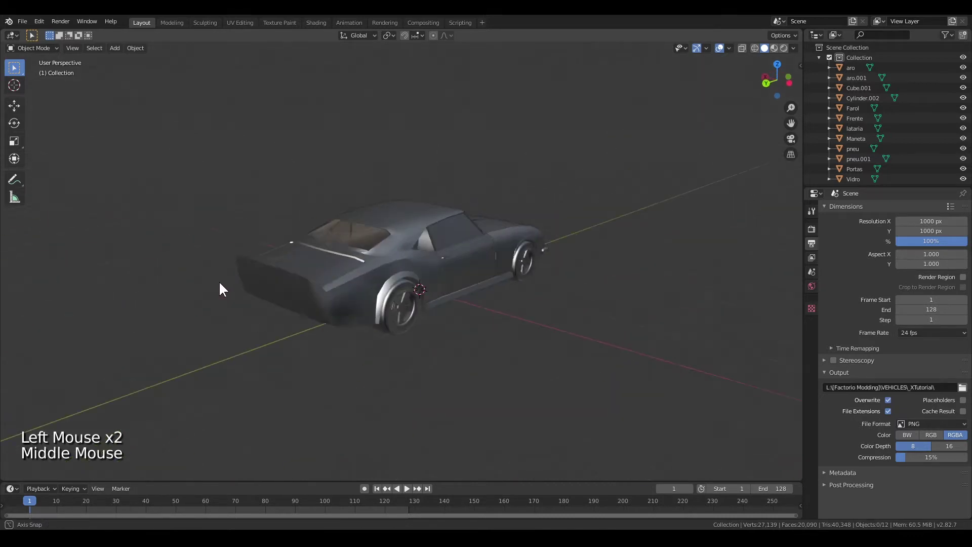
pyautogui.click(963, 391)
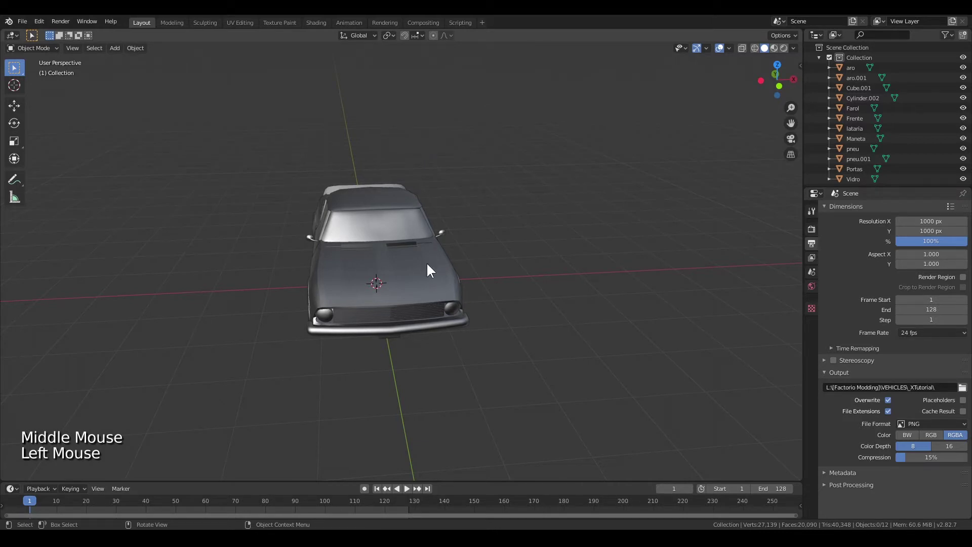
# Step: Add a camera at 0, 3, 3 m rotated 45°, 0°, 180° and look through it at the car
pyautogui.middleClick(477, 263)
pyautogui.middleClick(630, 264)
pyautogui.press('F3')
pyautogui.scroll(-3)
pyautogui.press('g')
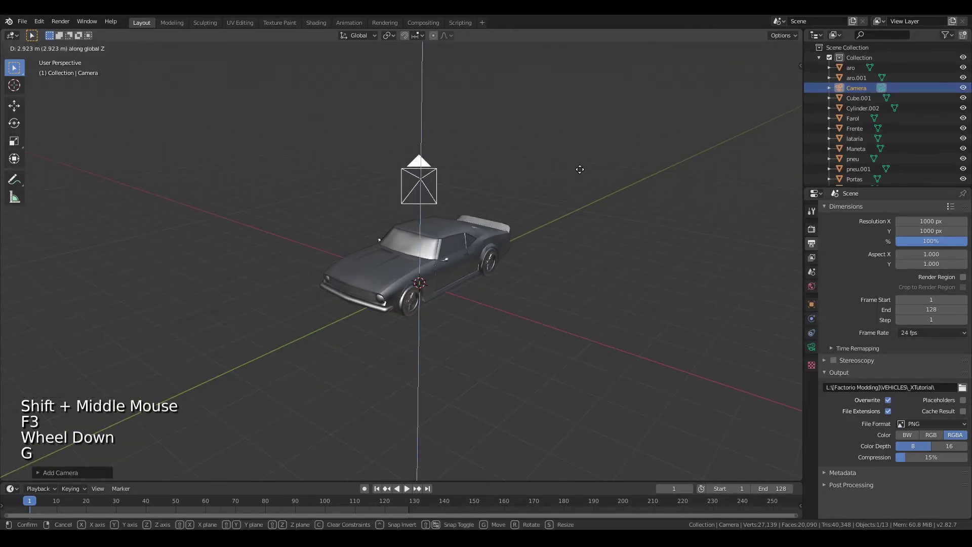
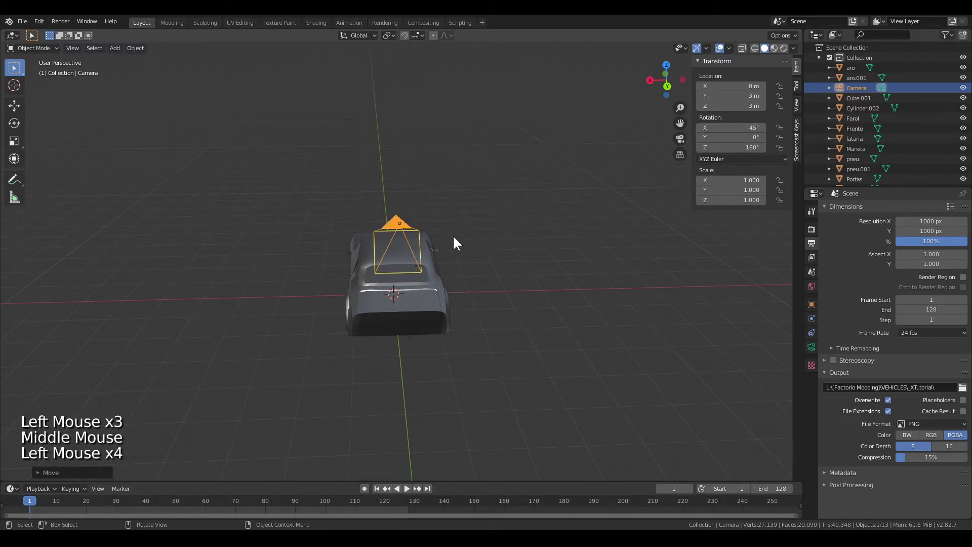
pyautogui.press('KP_0')
pyautogui.scroll(-3)
# Step: Make the camera orthographic and leave camera view to look at the car
pyautogui.click(817, 353)
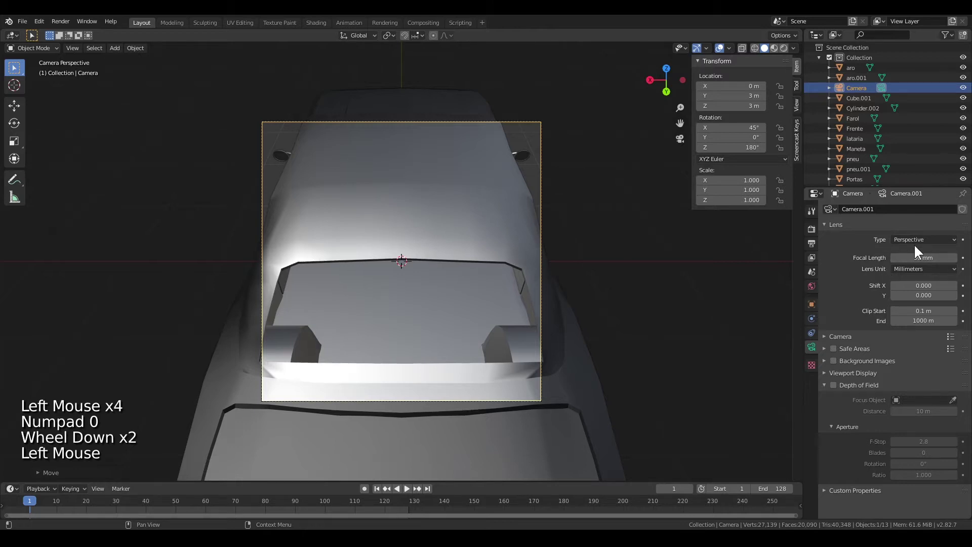
pyautogui.click(920, 246)
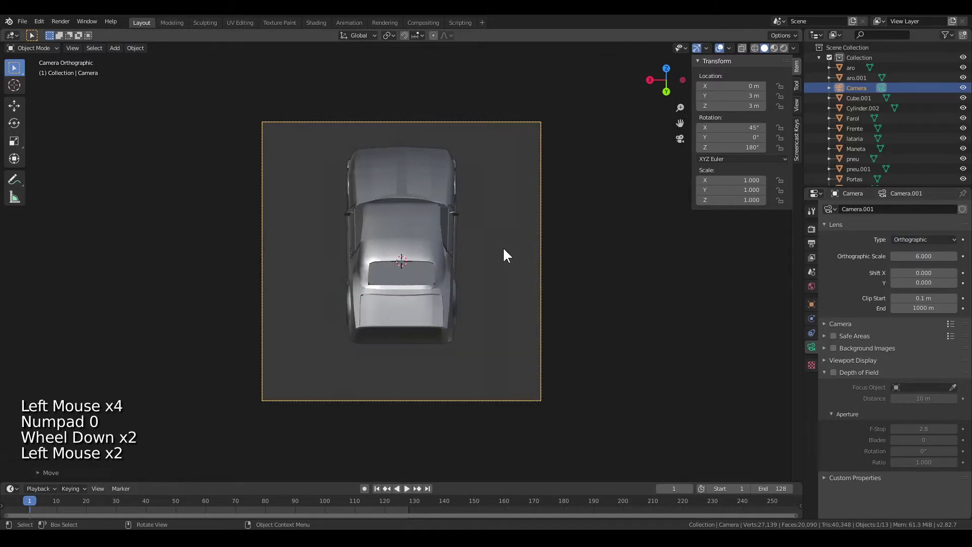
pyautogui.press('l')
pyautogui.middleClick(544, 262)
pyautogui.scroll(-3)
pyautogui.middleClick(516, 253)
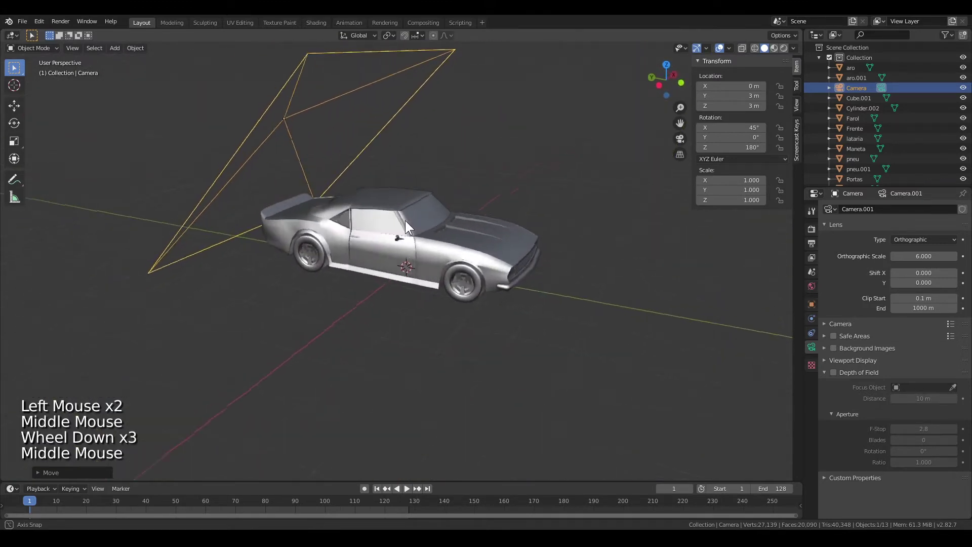
# Step: Light the world with the railway_bridge_02_4k HDRI environment texture and preview it rendered
pyautogui.click(816, 290)
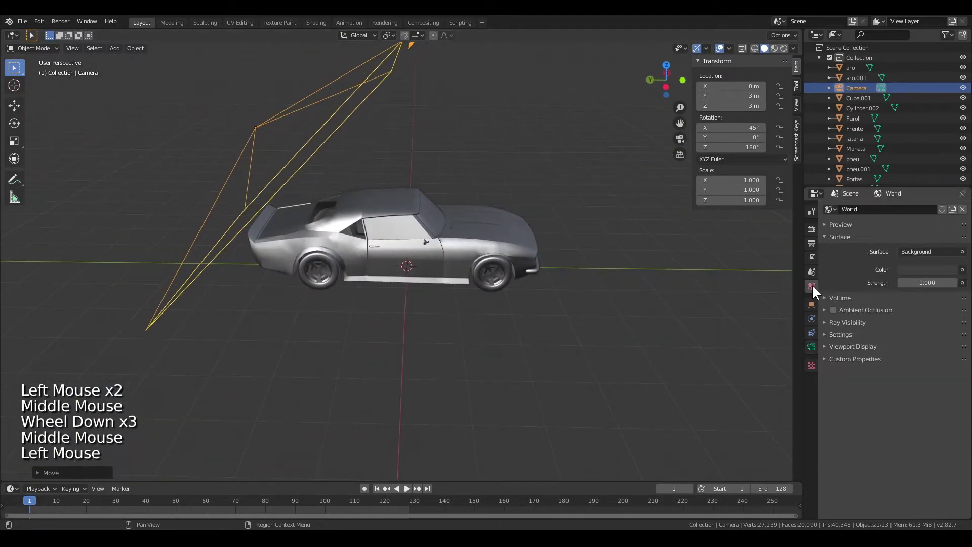
pyautogui.click(964, 278)
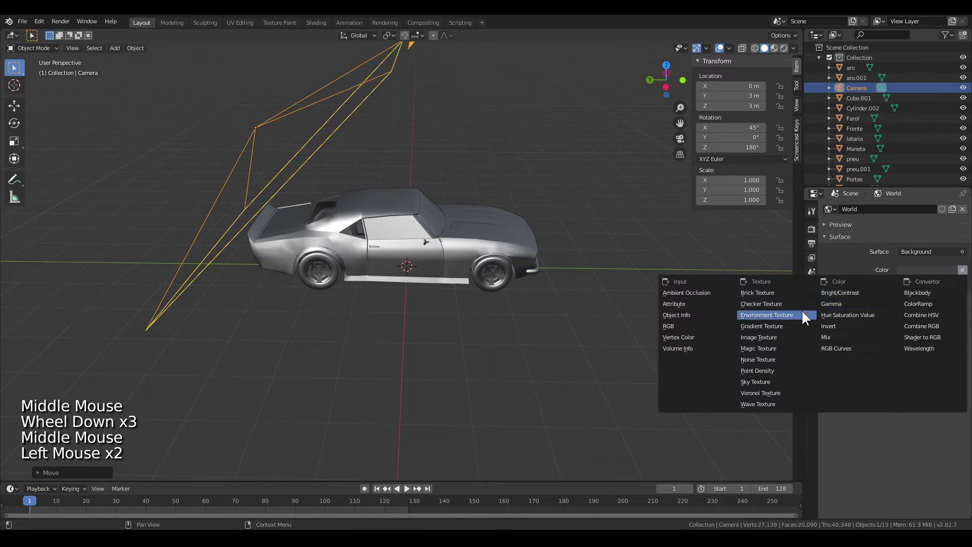
pyautogui.click(952, 286)
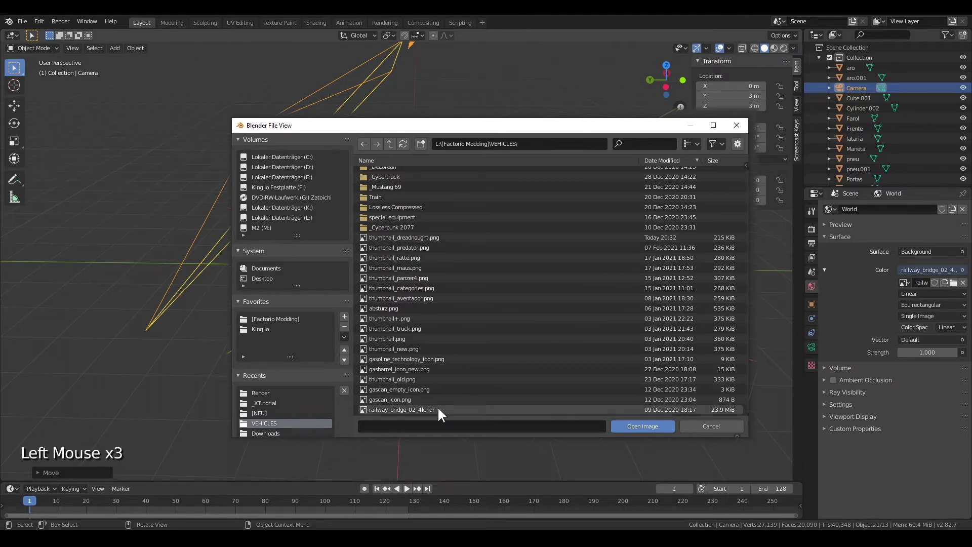
pyautogui.middleClick(590, 275)
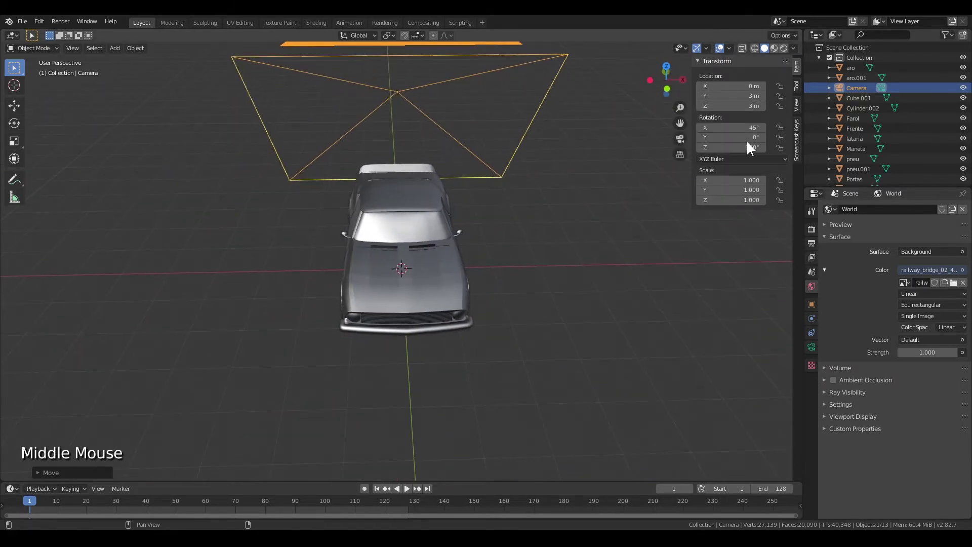
pyautogui.click(790, 50)
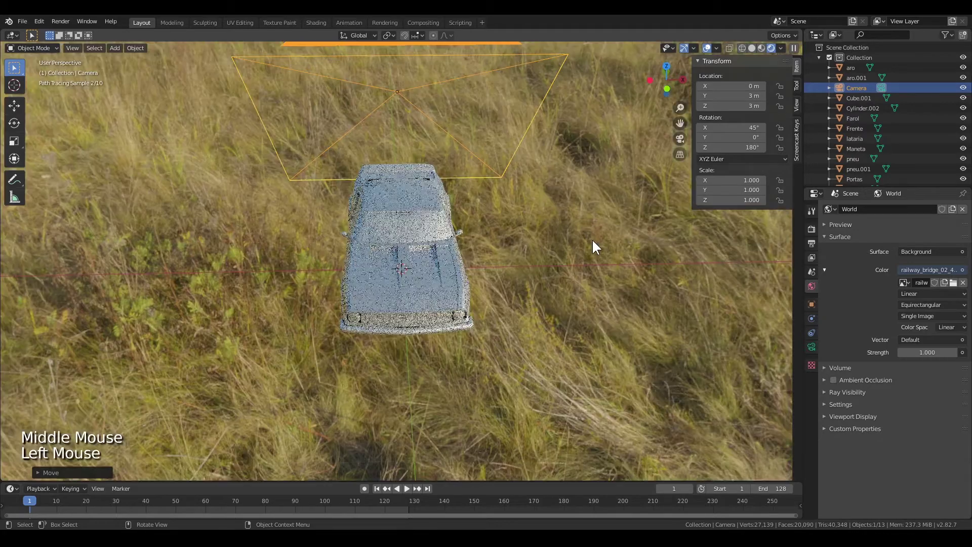
pyautogui.middleClick(582, 245)
pyautogui.middleClick(469, 217)
pyautogui.middleClick(385, 203)
pyautogui.middleClick(421, 218)
pyautogui.middleClick(578, 236)
# Step: Lower the render sample counts and enable a transparent film background
pyautogui.click(813, 235)
pyautogui.click(829, 383)
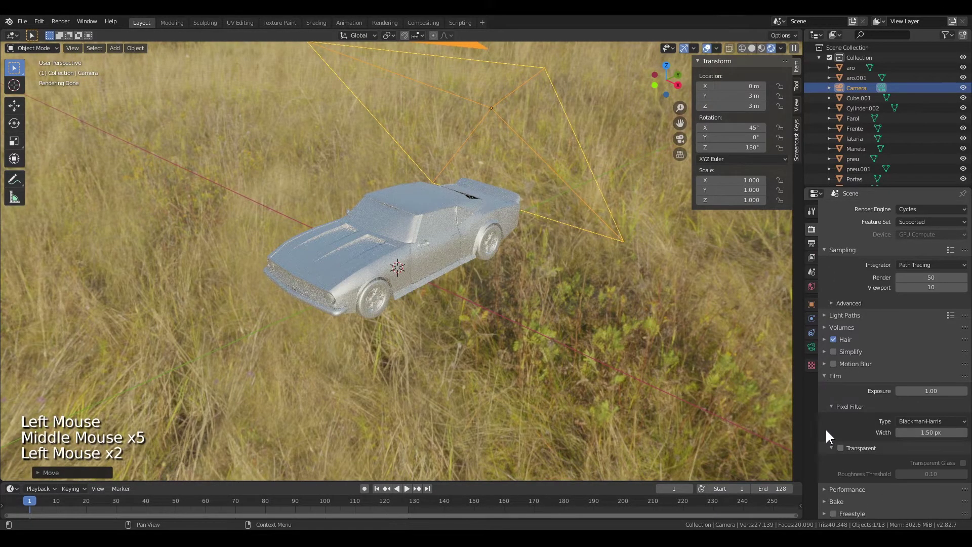
pyautogui.click(843, 450)
pyautogui.middleClick(814, 249)
pyautogui.click(814, 250)
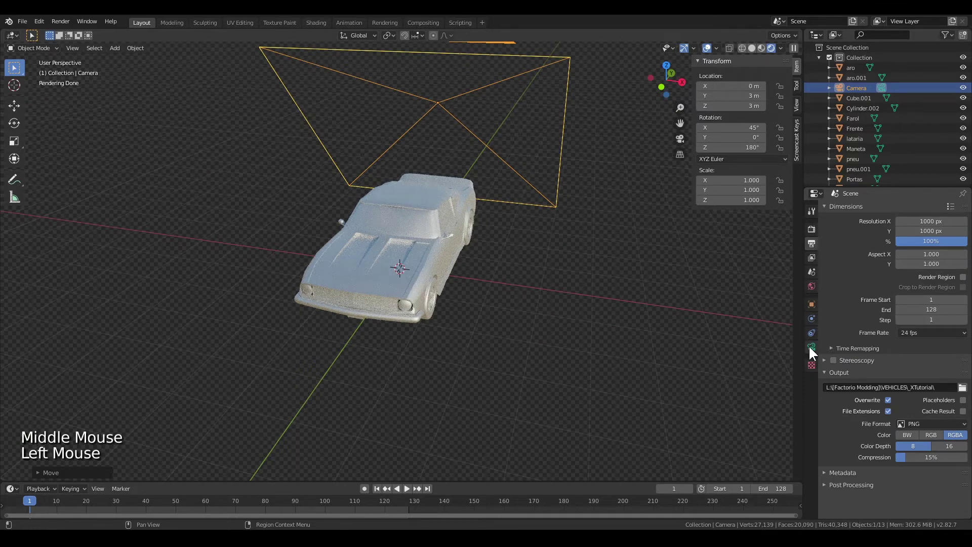
pyautogui.middleClick(677, 308)
pyautogui.click(489, 240)
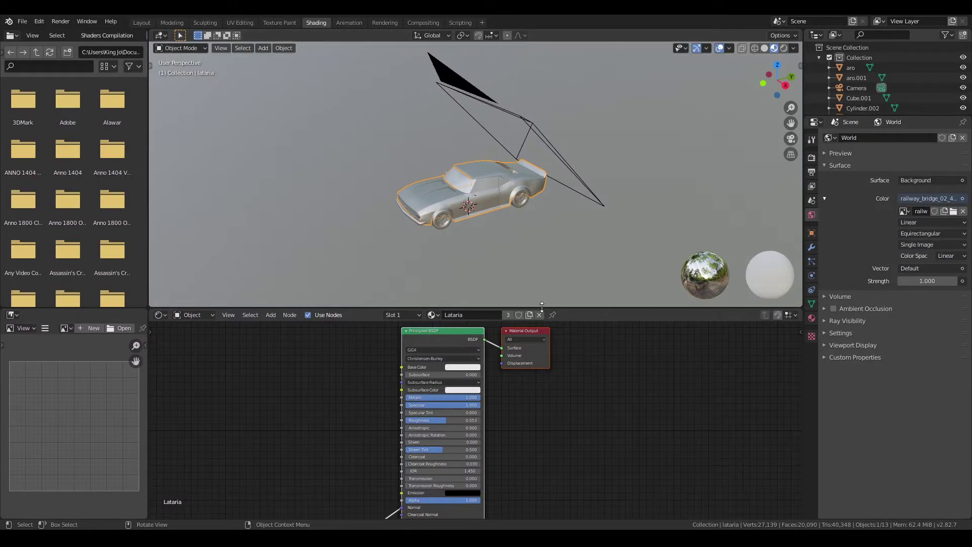
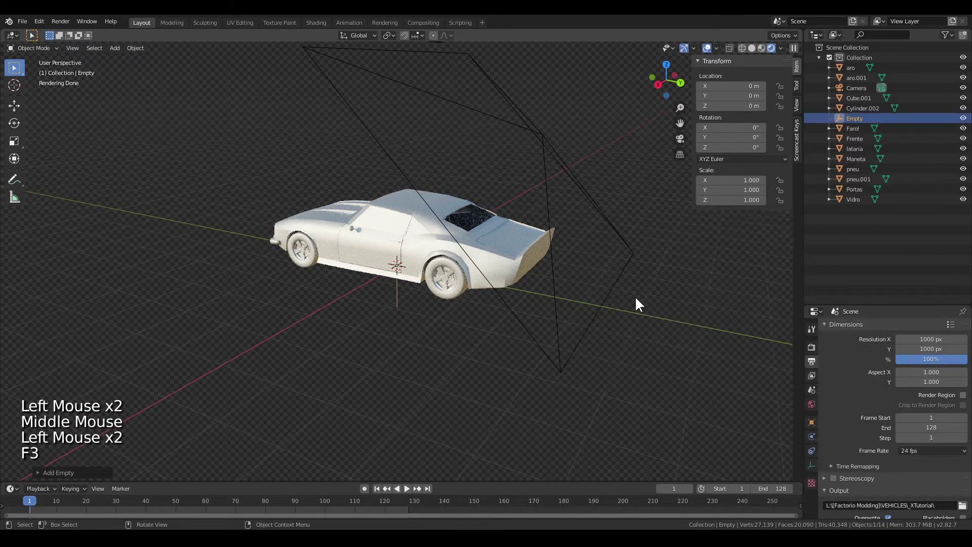
# Step: Select all twelve car parts in the outliner and parent them under the empty
pyautogui.middleClick(521, 287)
pyautogui.press('ctrl+z')
pyautogui.doubleClick(855, 210)
pyautogui.click(853, 128)
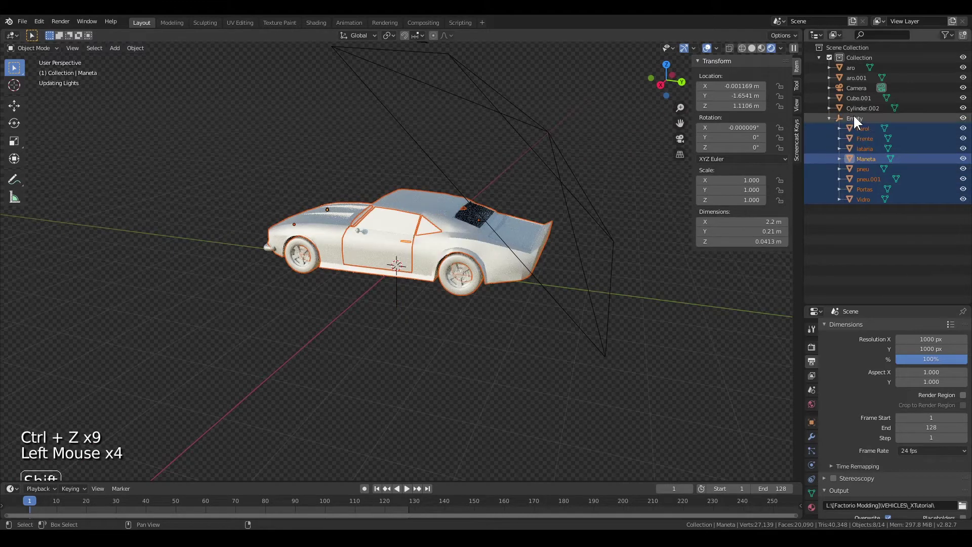
pyautogui.click(853, 71)
pyautogui.click(856, 79)
pyautogui.doubleClick(856, 103)
pyautogui.click(857, 110)
pyautogui.click(865, 102)
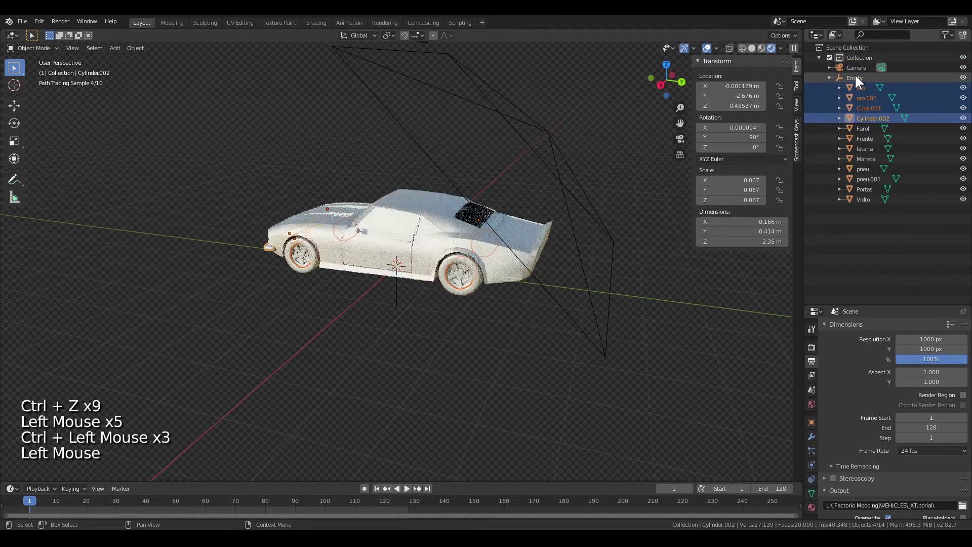
# Step: Rename the empty to 'Global' and key its Z rotation of -185° to spin the car
pyautogui.click(856, 79)
pyautogui.doubleClick(856, 80)
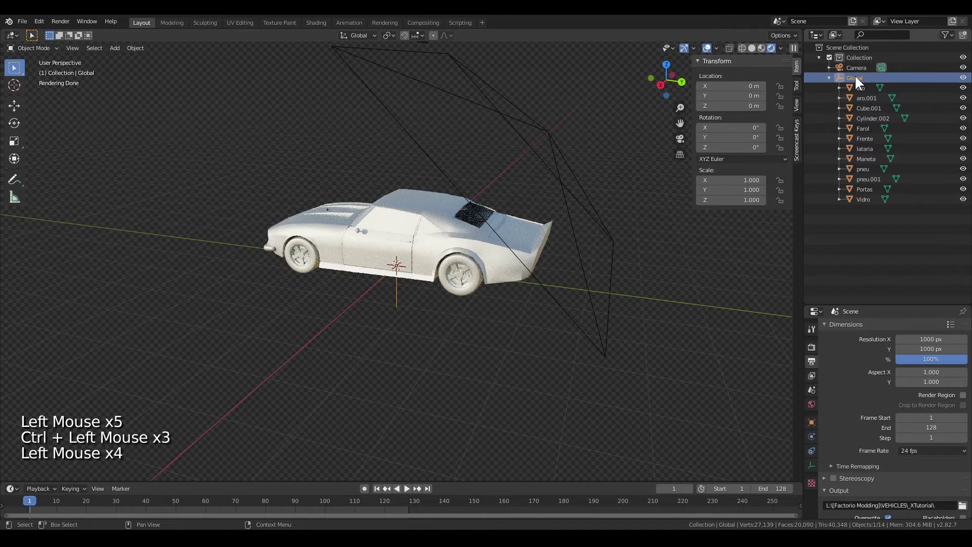
pyautogui.middleClick(585, 193)
pyautogui.middleClick(521, 214)
pyautogui.press('r')
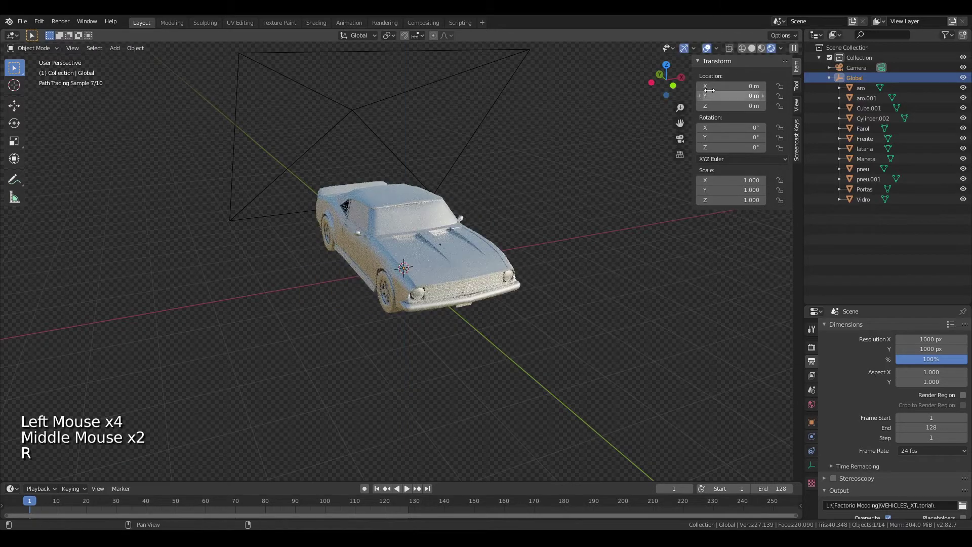
# Step: Set the camera to Location 0, 3, 3, Rotation 45°, 0°, 180° and Orthographic Scale 6.9
pyautogui.click(756, 49)
pyautogui.press('r')
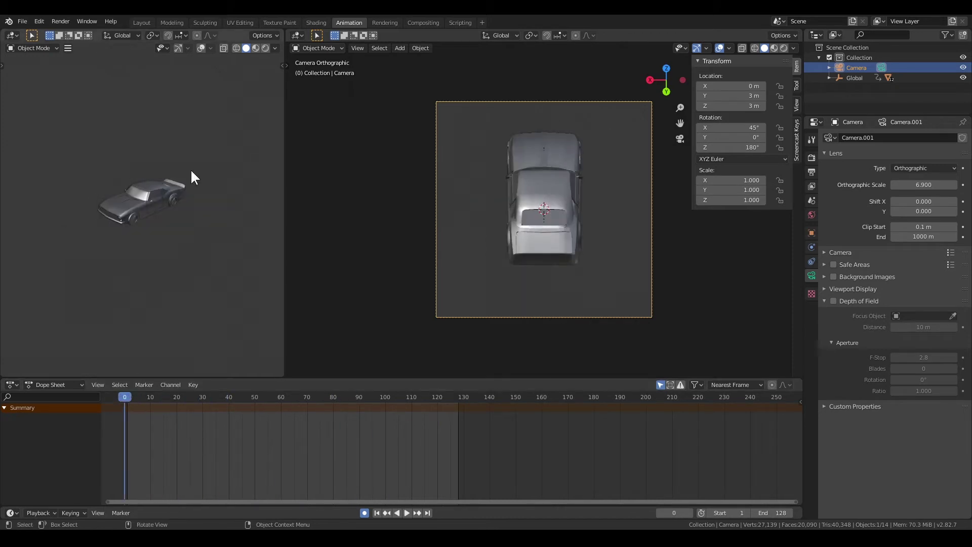
# Step: Add a plane beneath the car and scale it by about 7 into a 14.1 m ground
pyautogui.click(145, 29)
pyautogui.middleClick(499, 233)
pyautogui.press('F3')
pyautogui.press('Down')
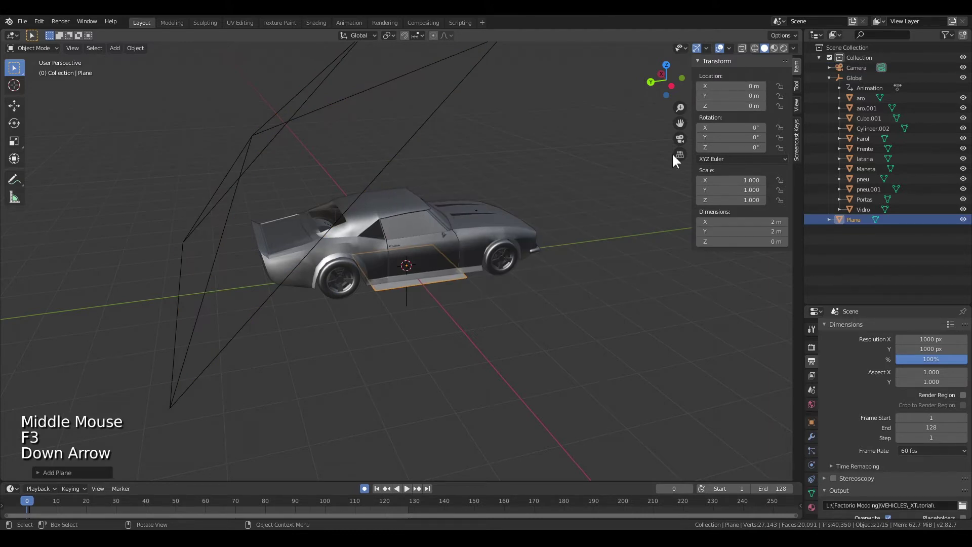
pyautogui.press('s')
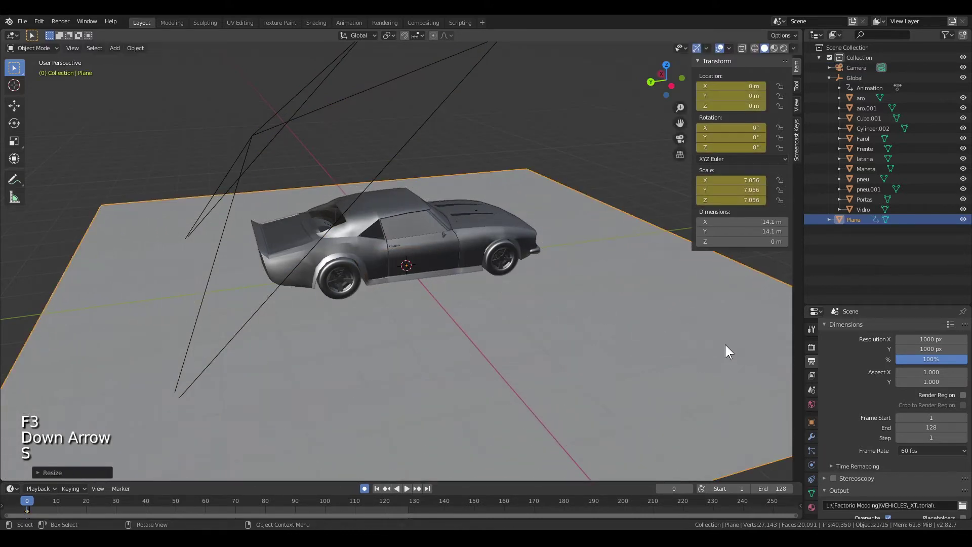
pyautogui.press('KP_0')
# Step: Give the ground plane a white Principled BSDF material (Material.001) set as shadow catcher
pyautogui.scroll(-3)
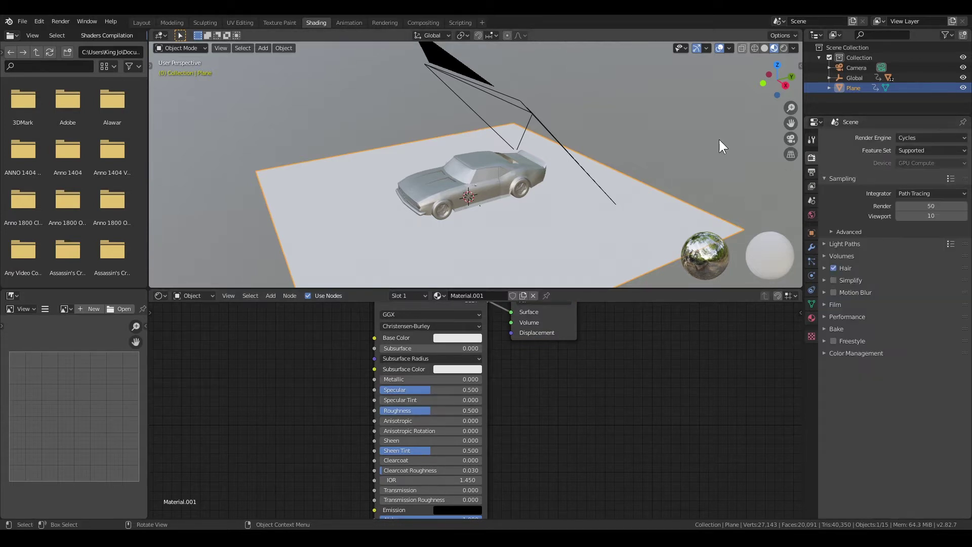
pyautogui.click(150, 26)
pyautogui.scroll(3)
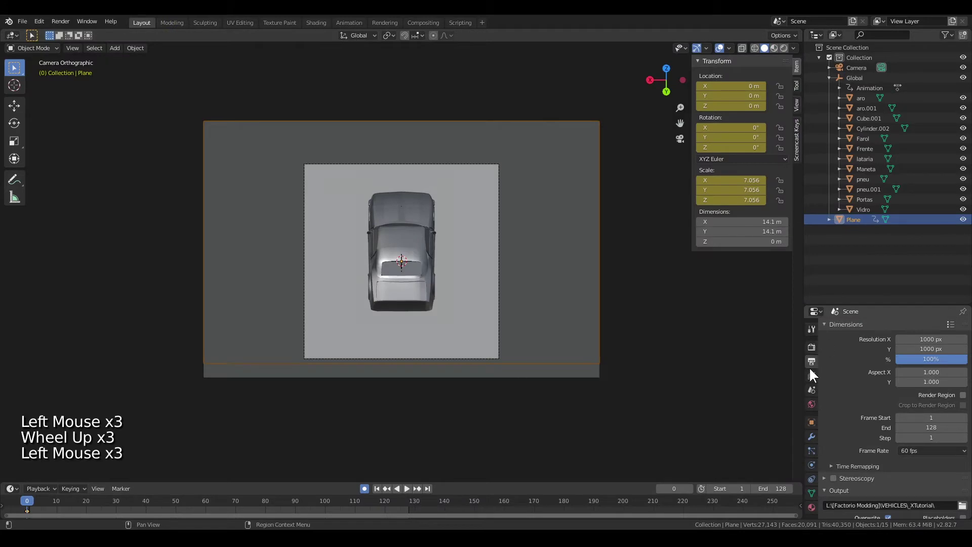
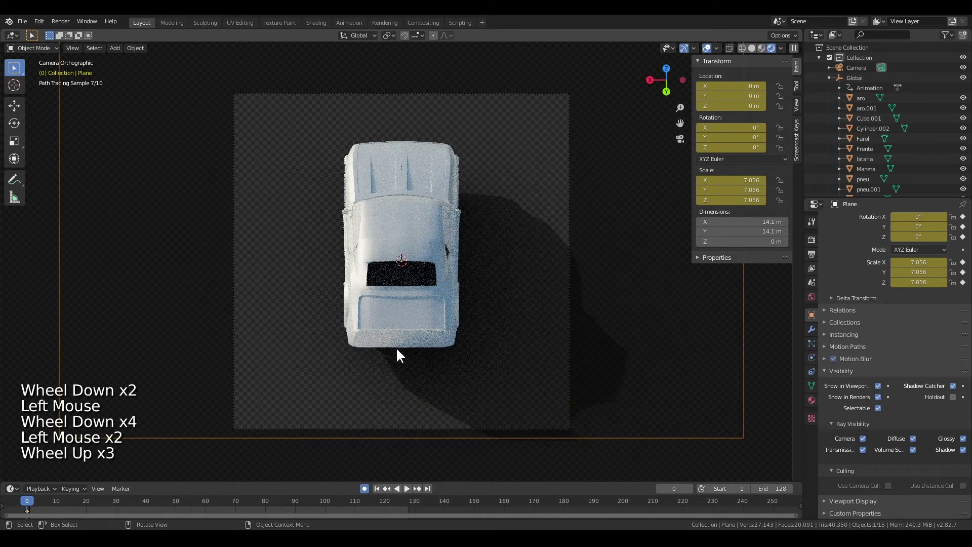
# Step: Add a Sun lamp at X 2.16, Z 3.56 tilted 45°, and preview its shadow in rendered camera view
pyautogui.press('F3')
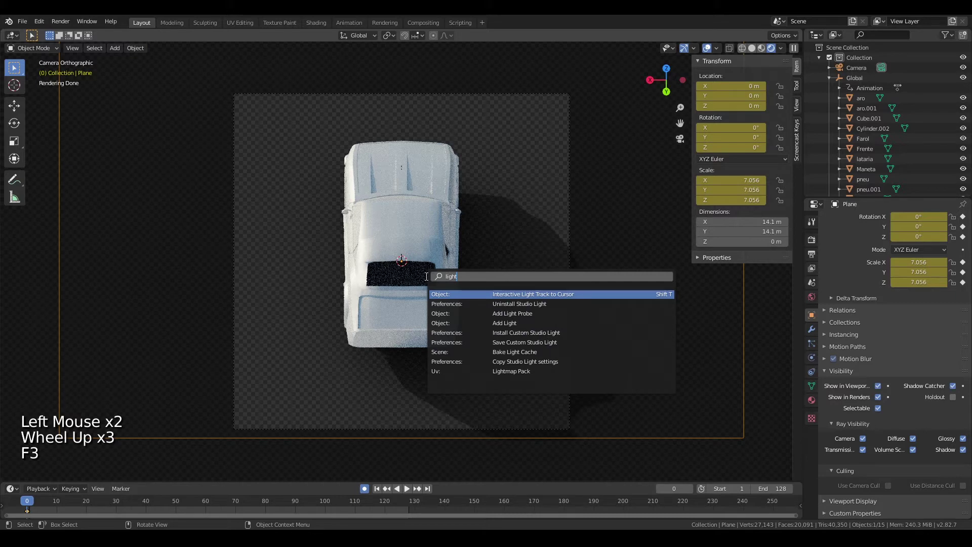
pyautogui.press('Down')
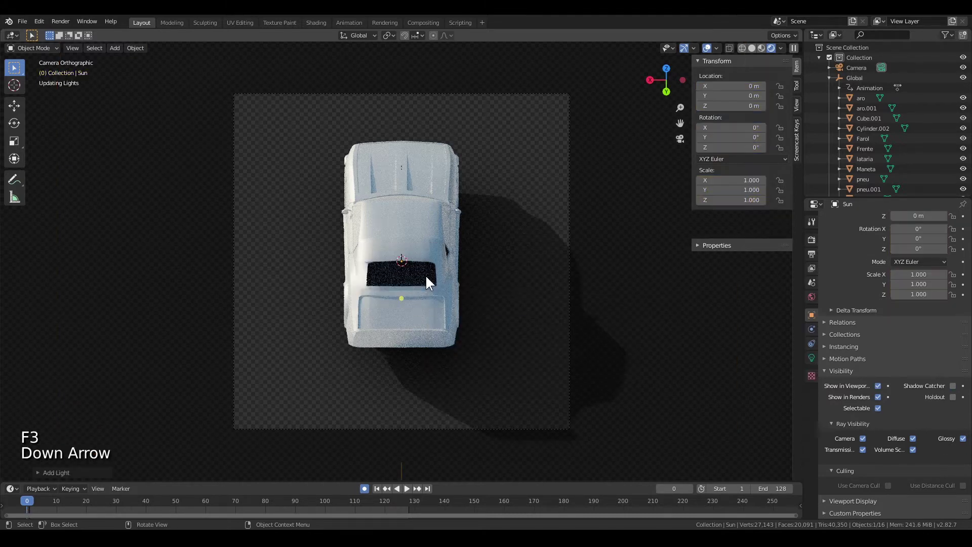
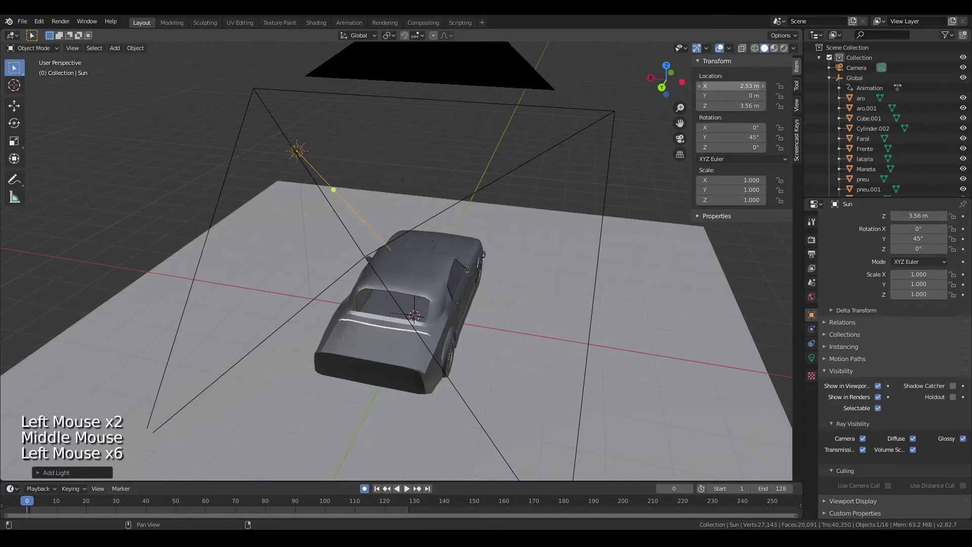
pyautogui.middleClick(476, 164)
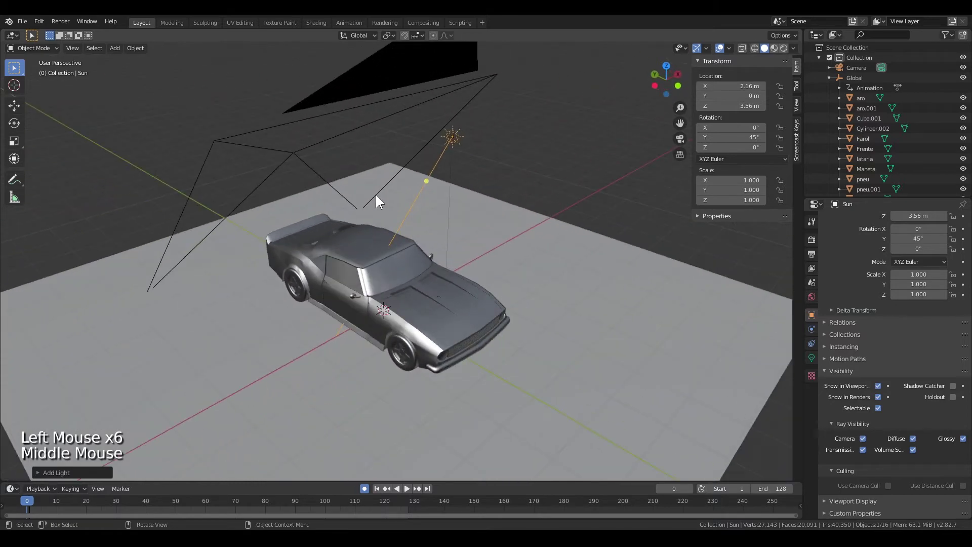
pyautogui.press('KP_0')
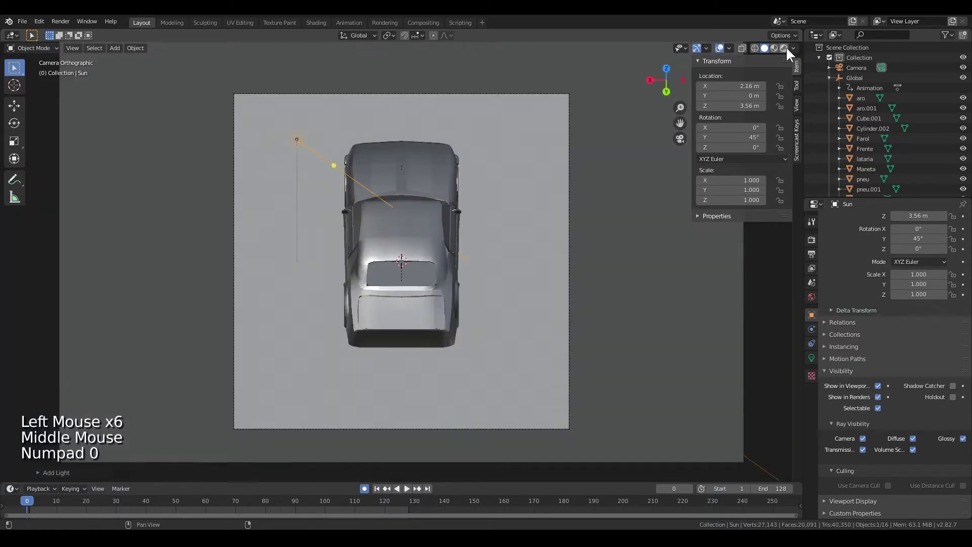
pyautogui.click(783, 52)
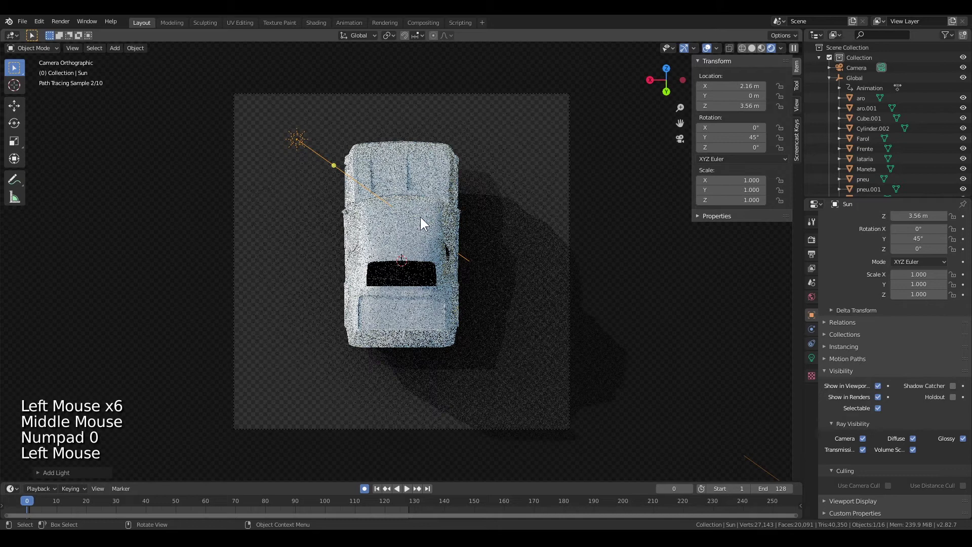
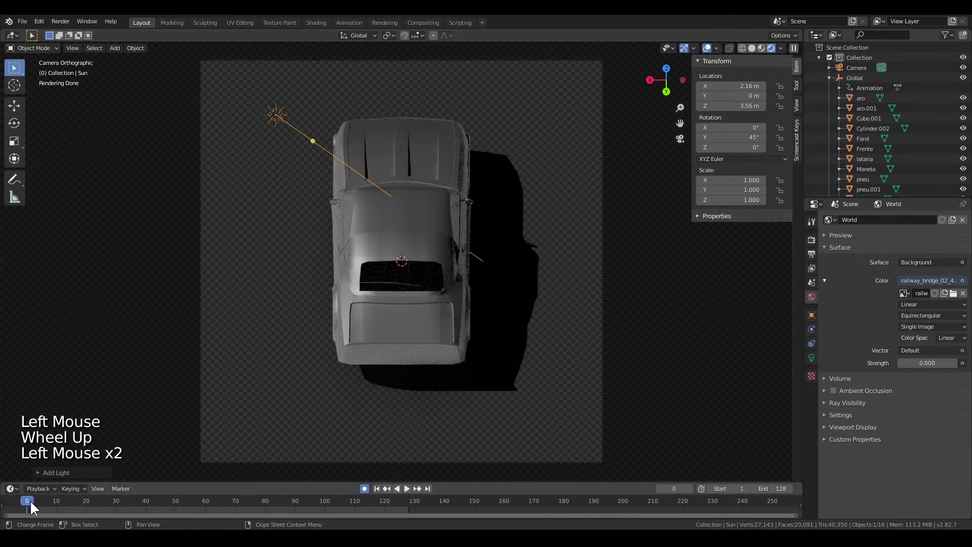
# Step: Play the rotation, select the camera and raise its Orthographic Scale from 6.9 to 7.2
pyautogui.click(33, 503)
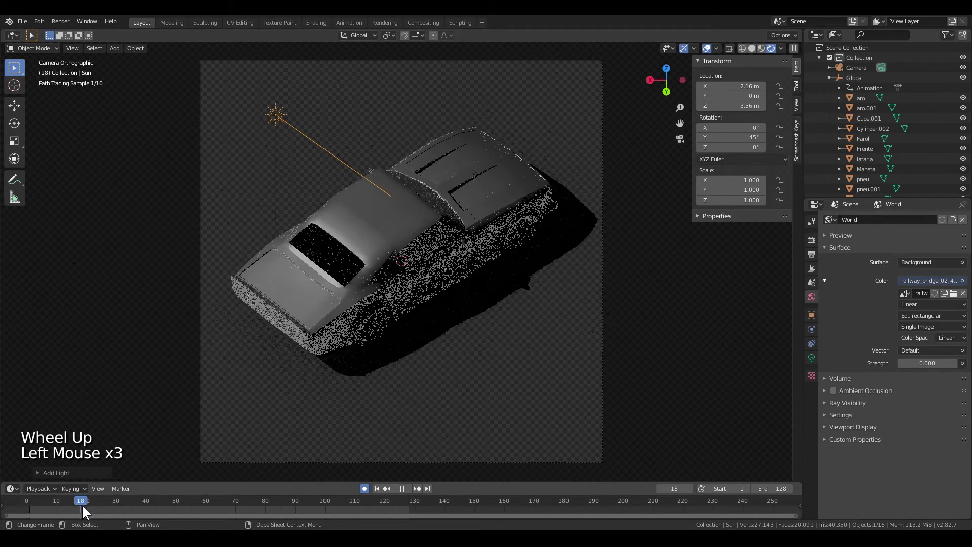
pyautogui.click(86, 506)
pyautogui.click(604, 360)
pyautogui.click(818, 360)
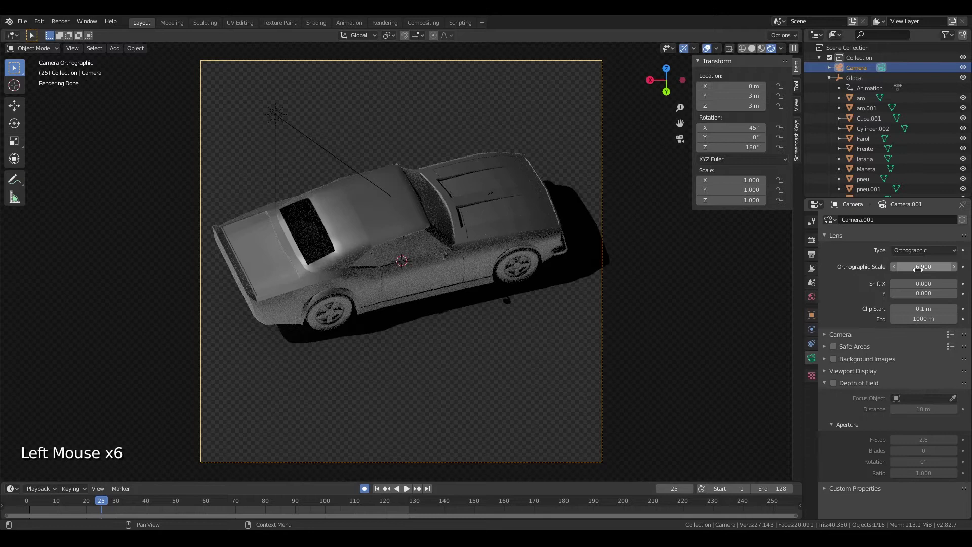
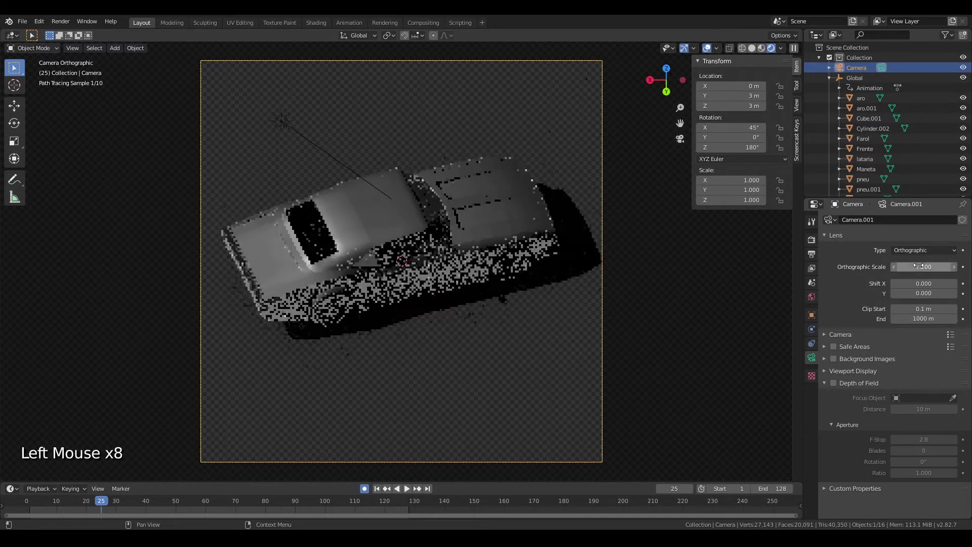
pyautogui.click(108, 504)
pyautogui.scroll(3)
pyautogui.middleClick(632, 278)
pyautogui.scroll(3)
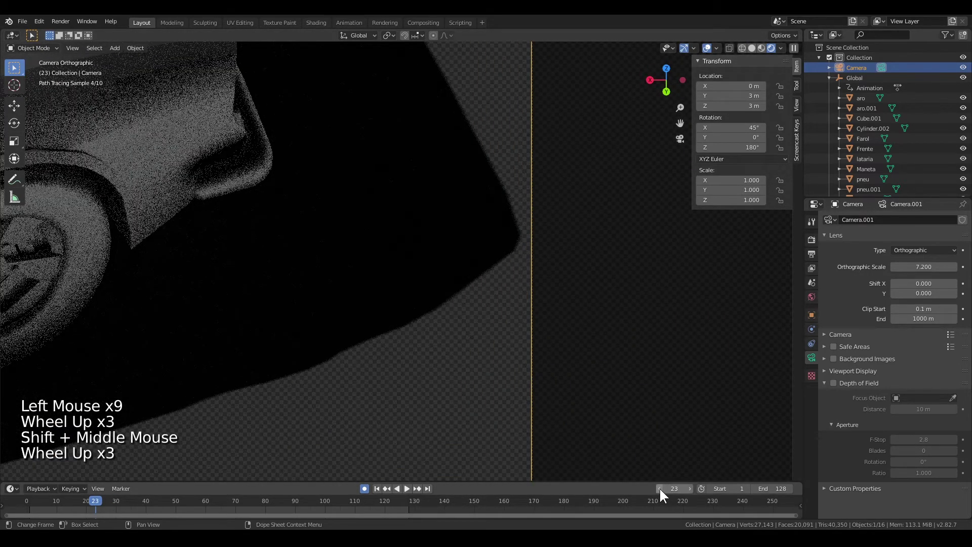
# Step: Step through the animation frames to check the car's shadow stays inside the camera frame
pyautogui.doubleClick(662, 493)
pyautogui.click(693, 494)
pyautogui.click(693, 493)
pyautogui.click(693, 493)
pyautogui.click(693, 493)
pyautogui.click(691, 492)
pyautogui.click(691, 492)
pyautogui.click(691, 492)
pyautogui.click(692, 492)
pyautogui.click(691, 492)
pyautogui.click(691, 491)
pyautogui.click(691, 492)
pyautogui.click(692, 492)
pyautogui.click(692, 492)
pyautogui.click(692, 492)
pyautogui.doubleClick(691, 492)
# Step: Nudge the orthographic scale further toward 8.7 while inspecting the car's shadow
pyautogui.scroll(-3)
pyautogui.scroll(3)
pyautogui.scroll(-3)
pyautogui.middleClick(288, 259)
pyautogui.scroll(-3)
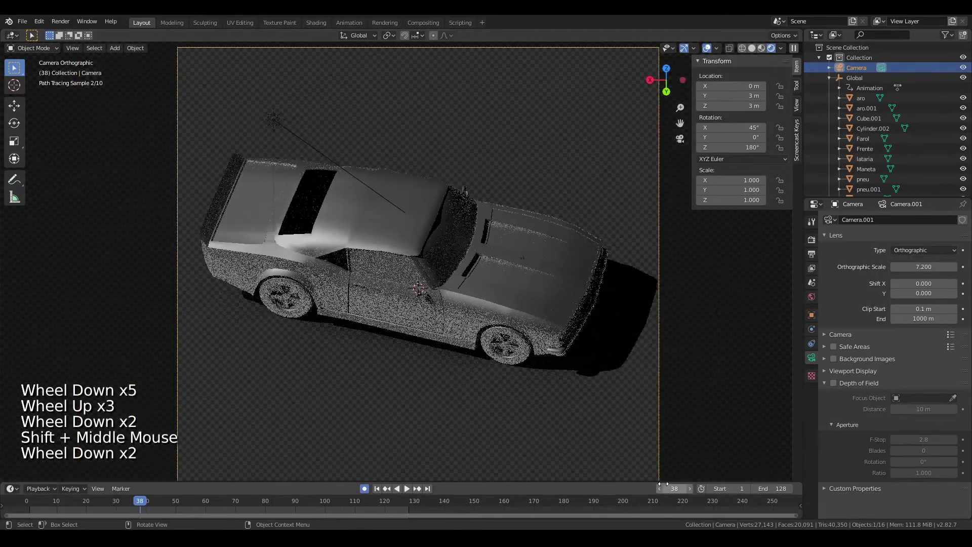
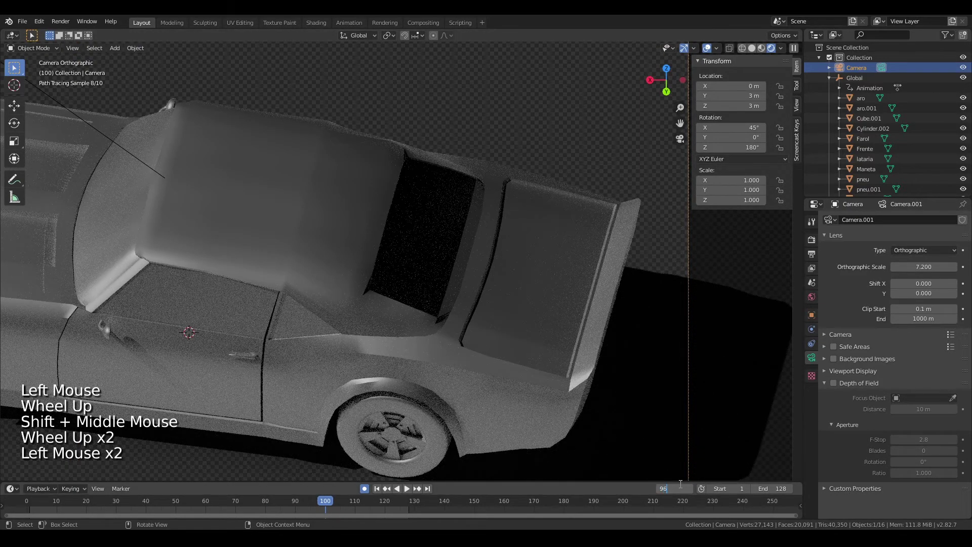
pyautogui.middleClick(701, 377)
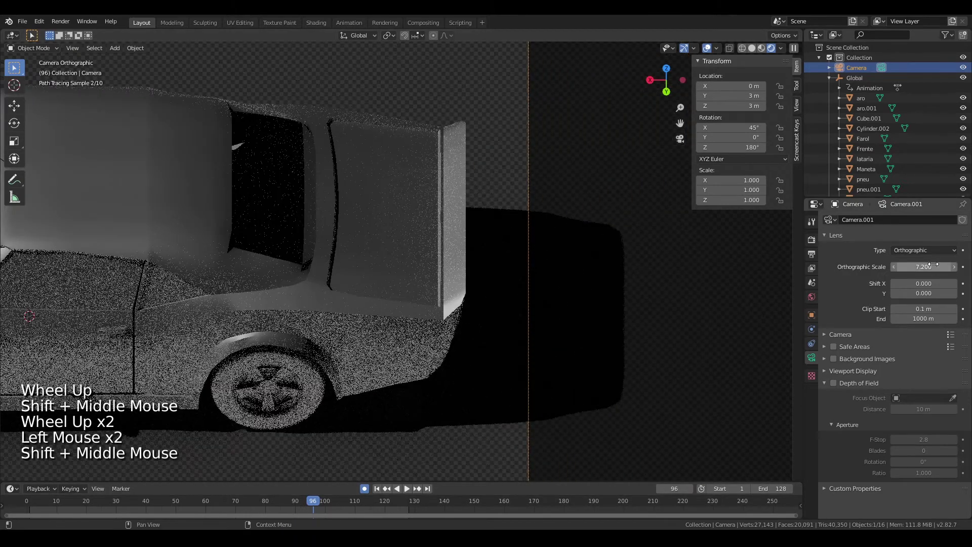